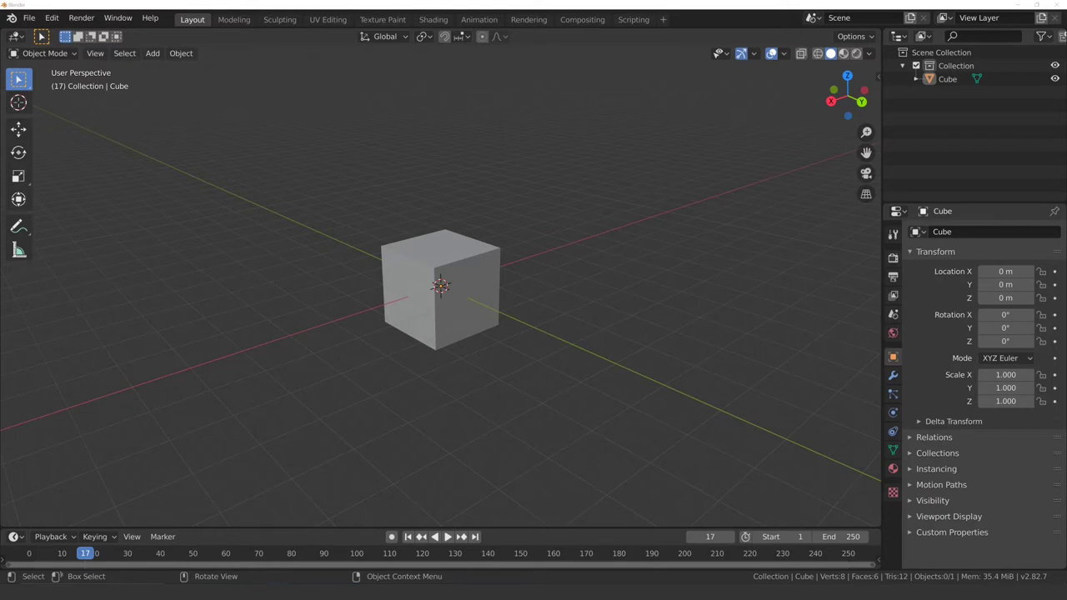
Step: Select the default cube and orbit the view around it
{"action": "left_click", "coordinate": [439, 252]}
{"action": "middle_click", "coordinate": [383, 211]}
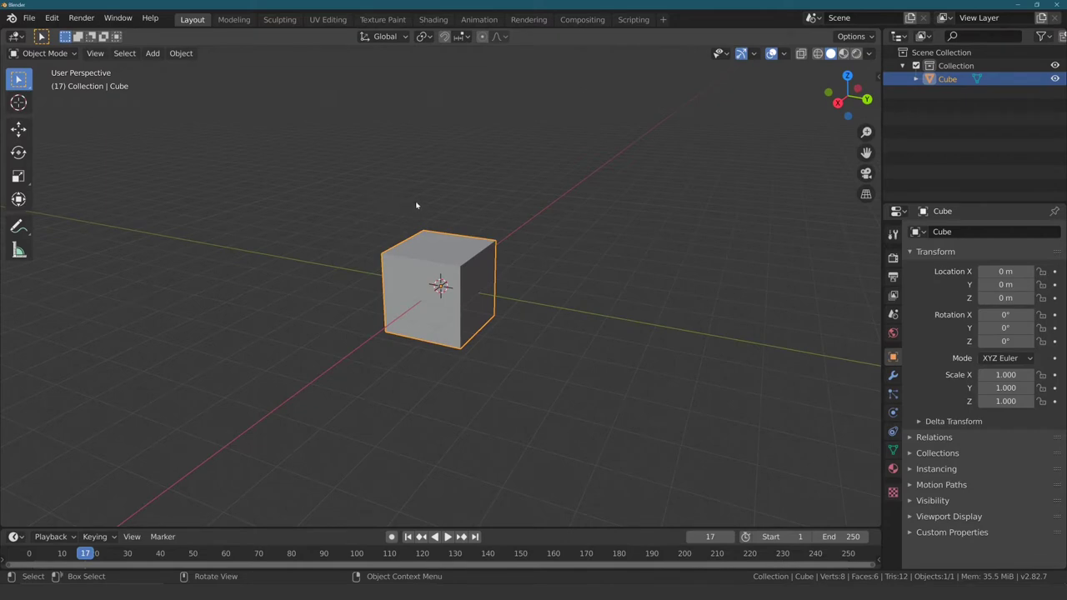
{"action": "middle_click", "coordinate": [417, 204]}
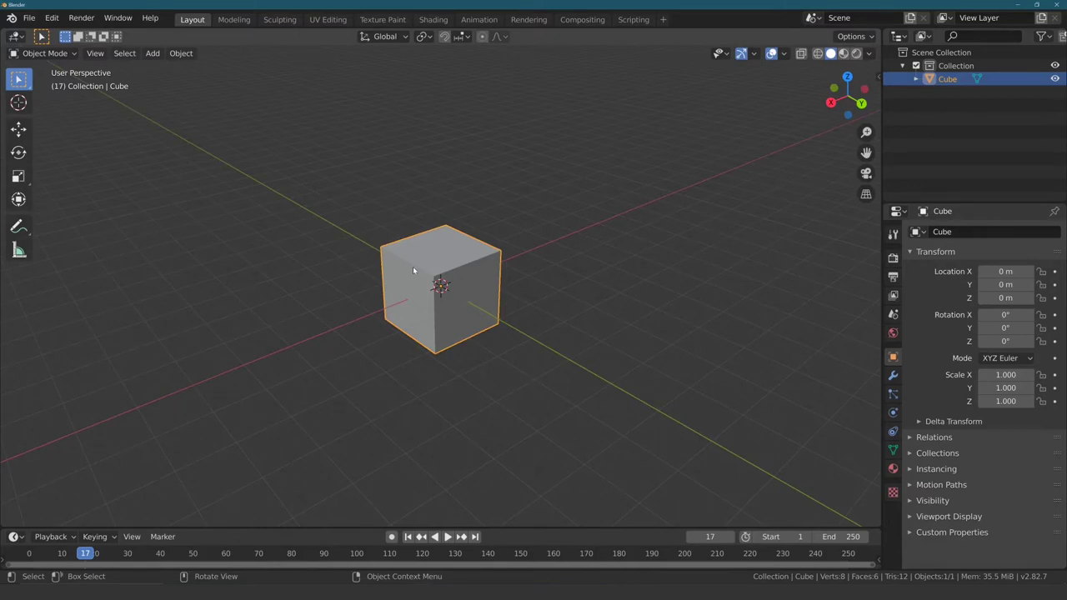
Step: Delete the default cube, leaving the scene empty
{"action": "key", "text": "Delete"}
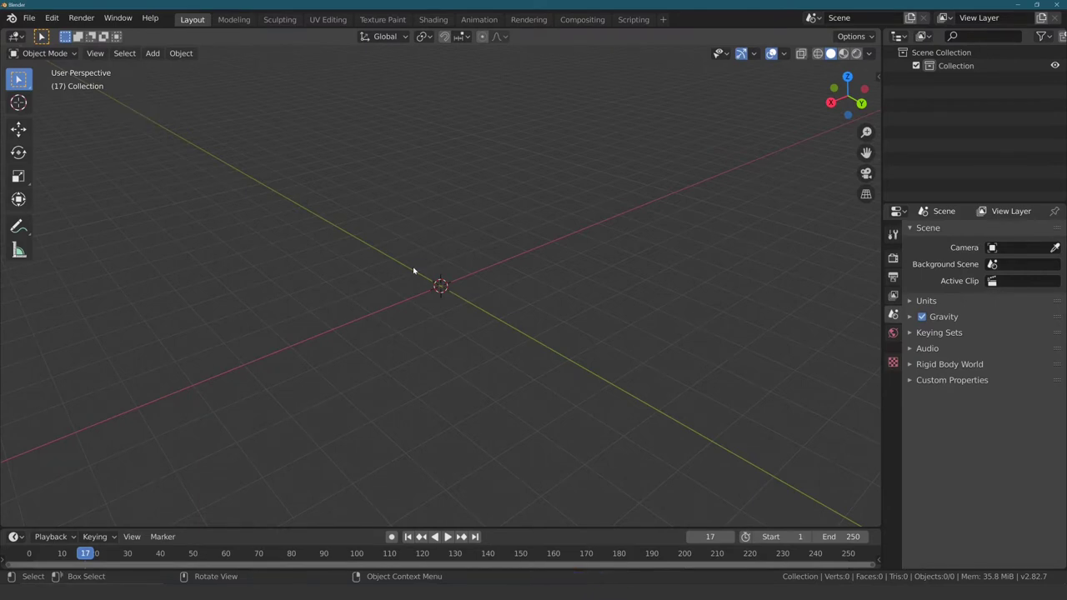
{"action": "key", "text": "Delete"}
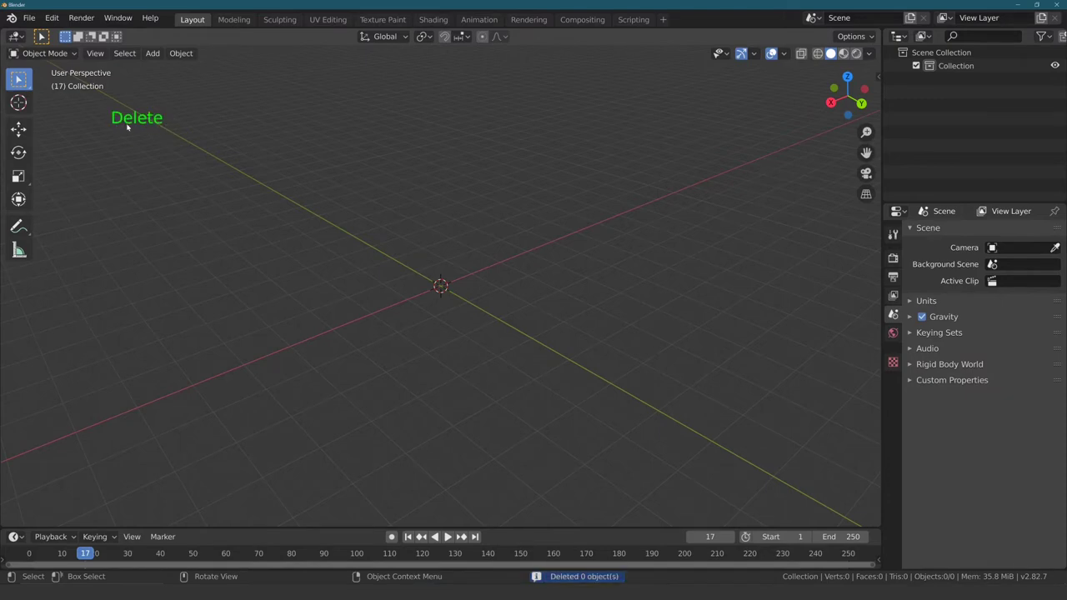
{"action": "middle_click", "coordinate": [417, 222]}
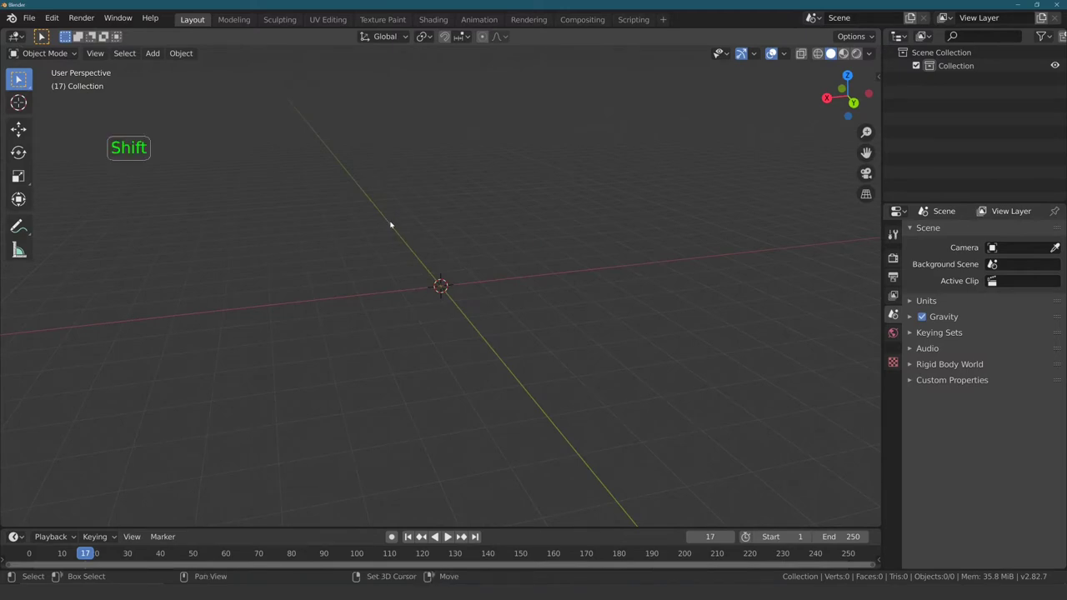
Step: Add a 2 m plane mesh at the world origin via Shift+A
{"action": "key", "text": "shift+a"}
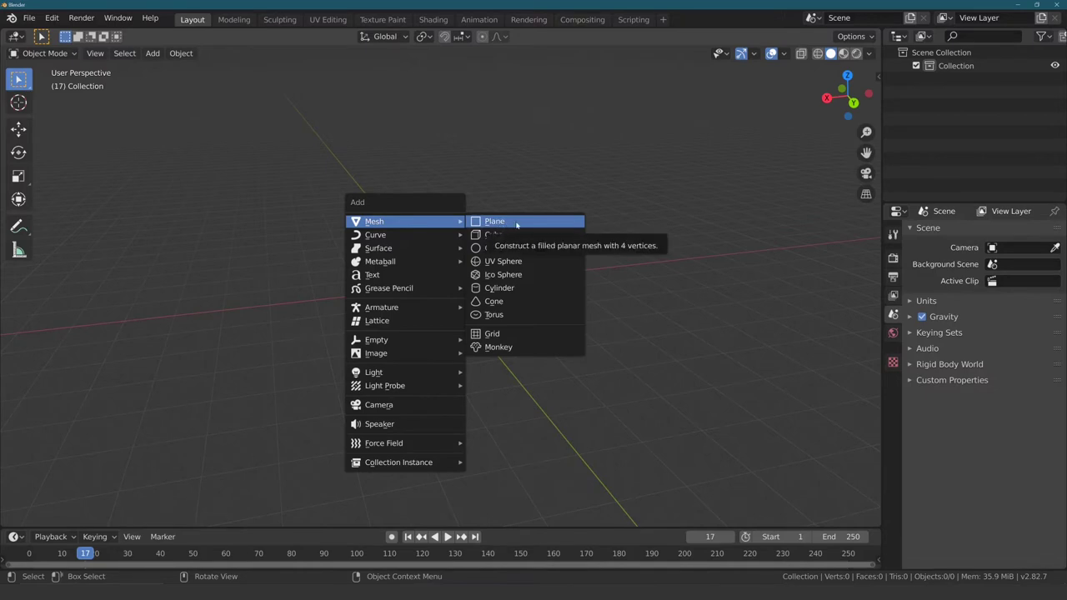
{"action": "middle_click", "coordinate": [466, 219]}
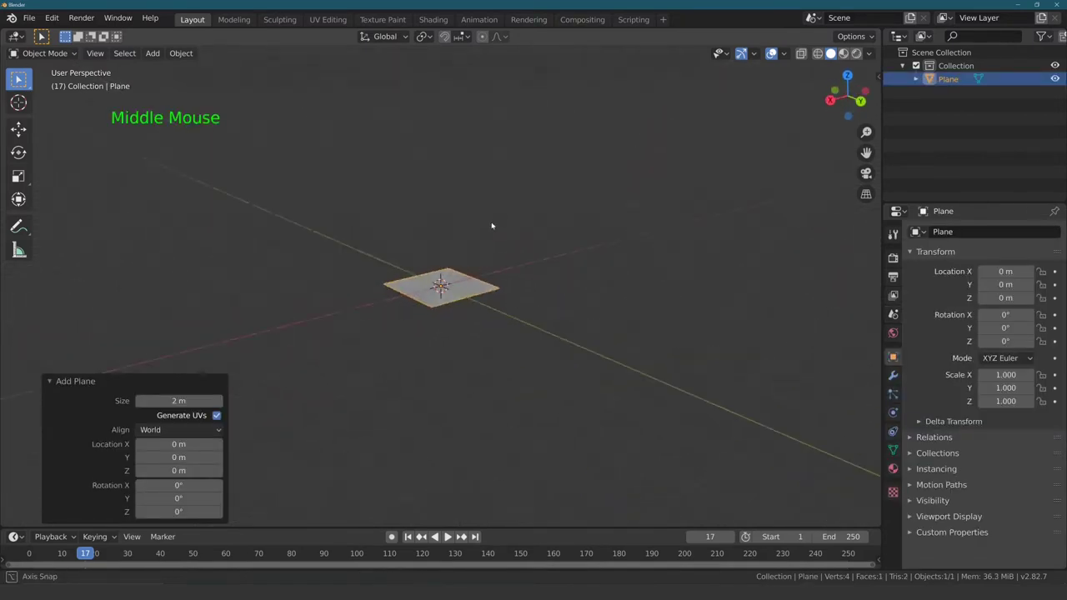
Step: Replace the plane with a cube, then a circle, then a 32-segment, 16-ring UV sphere
{"action": "key", "text": "Delete"}
{"action": "key", "text": "shift+a"}
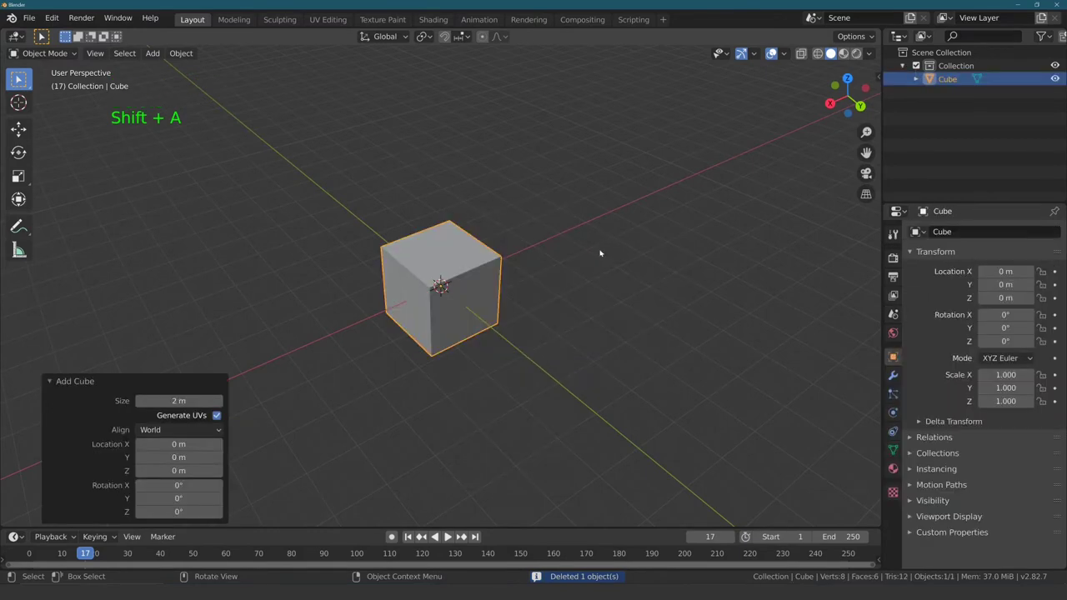
{"action": "key", "text": "shift+Delete"}
{"action": "key", "text": "shift+a"}
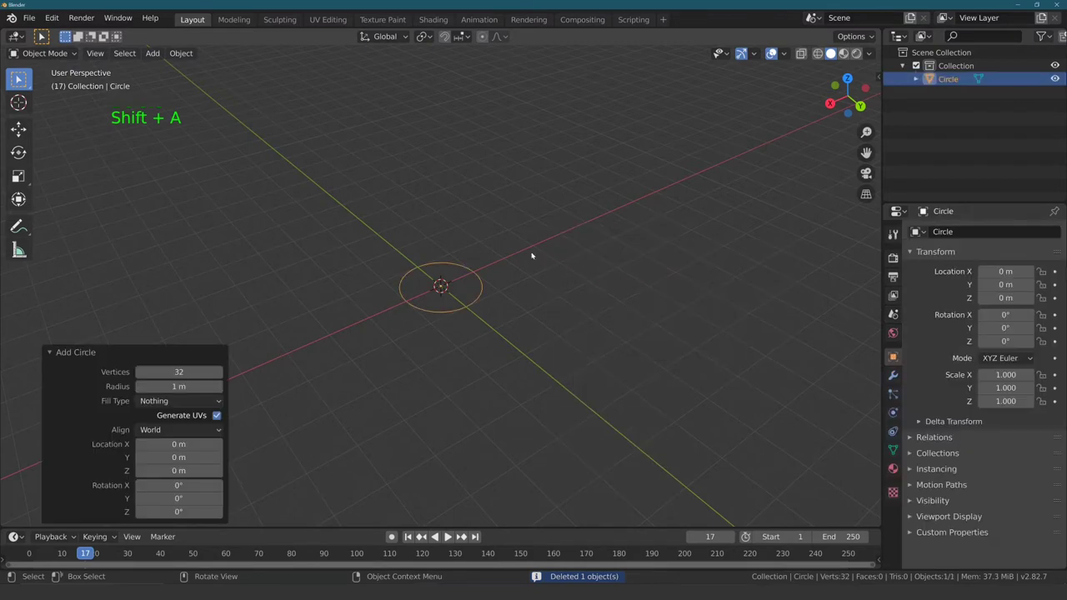
{"action": "middle_click", "coordinate": [526, 255]}
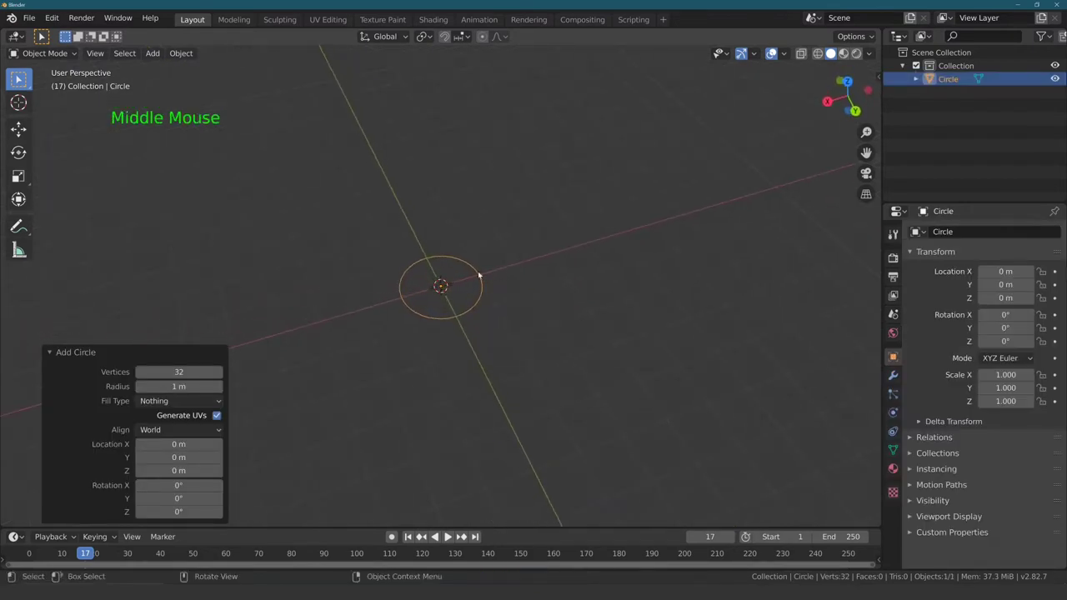
{"action": "key", "text": "Delete"}
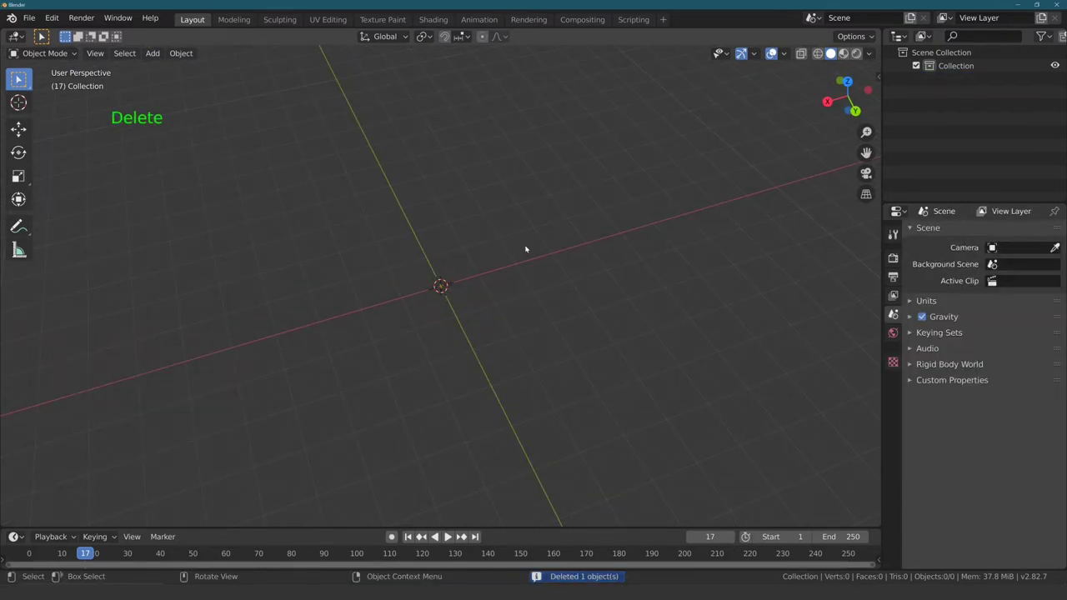
{"action": "key", "text": "shift+a"}
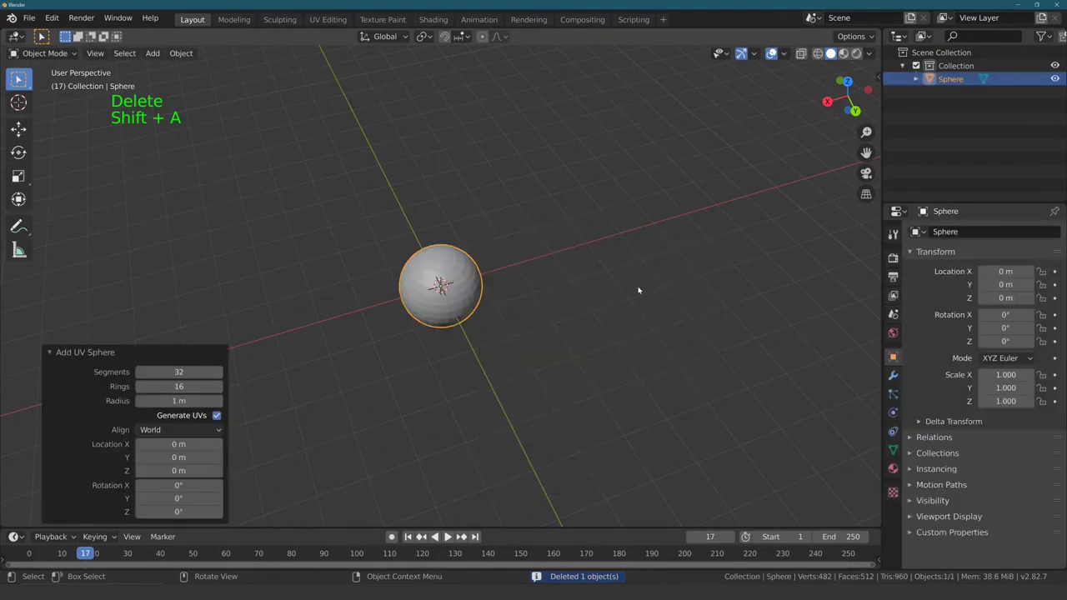
Step: Delete the UV sphere and add a 2-subdivision icosphere at the origin
{"action": "middle_click", "coordinate": [497, 274]}
{"action": "middle_click", "coordinate": [333, 256]}
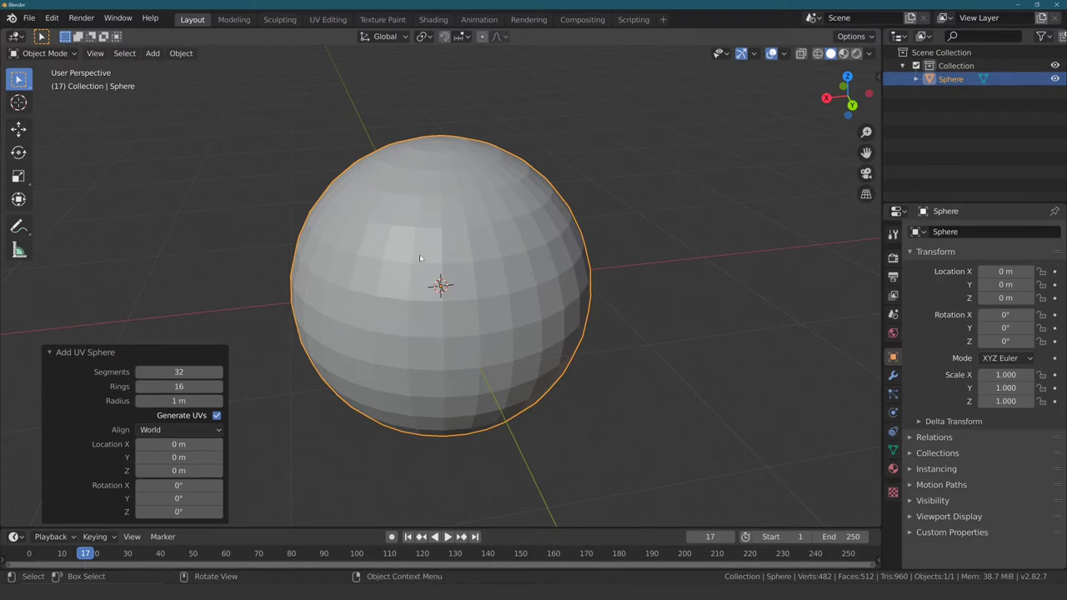
{"action": "key", "text": "End"}
{"action": "key", "text": "Delete"}
{"action": "key", "text": "shift+a"}
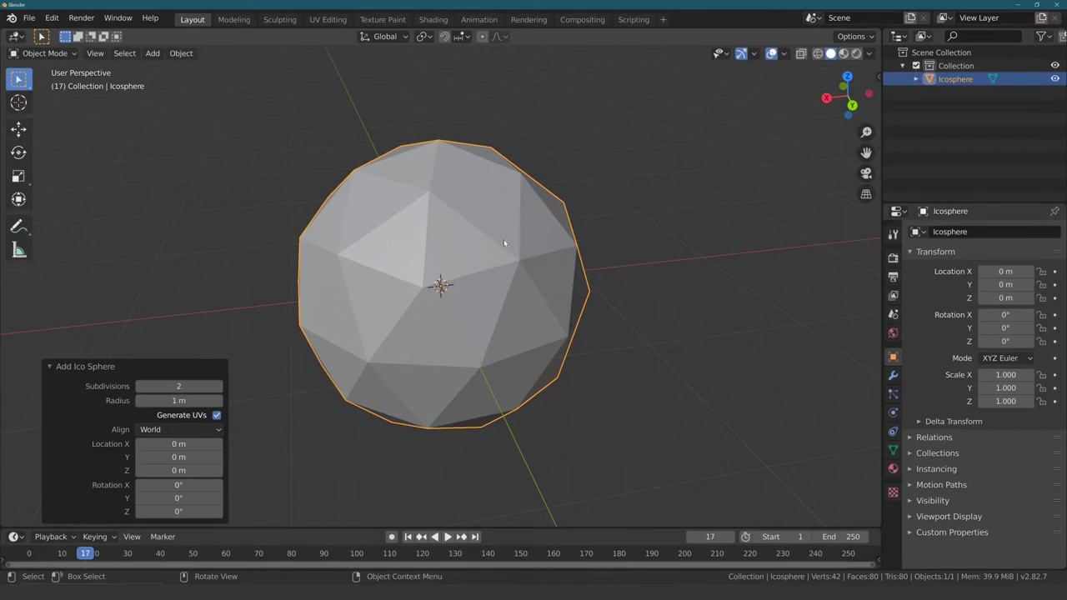
{"action": "middle_click", "coordinate": [501, 248]}
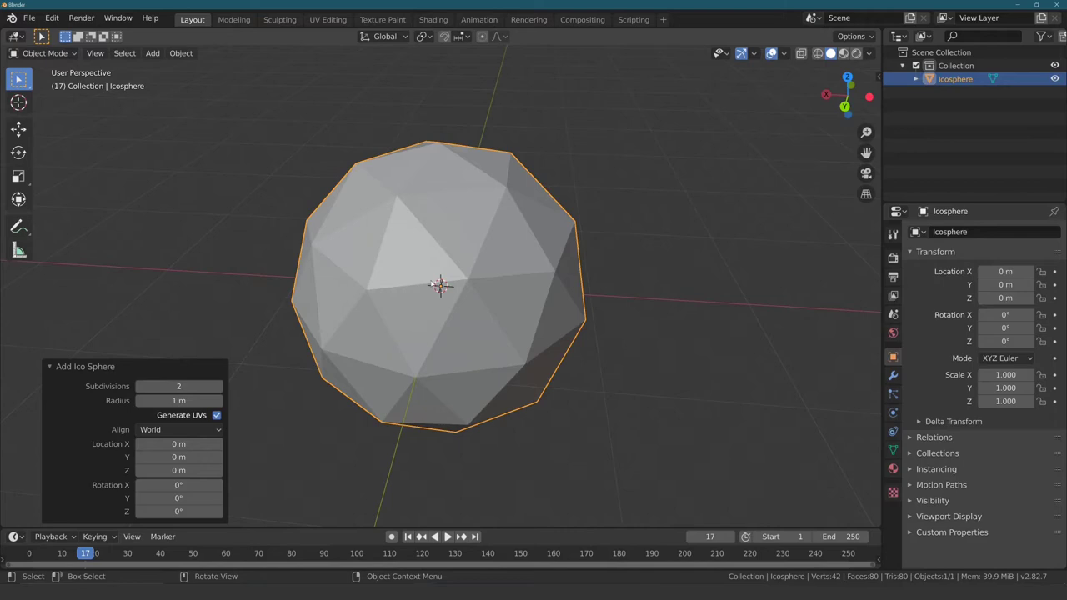
Step: Delete the icosphere and add a 1 m radius, 2 m deep cylinder with its settings panel shown
{"action": "key", "text": "Delete"}
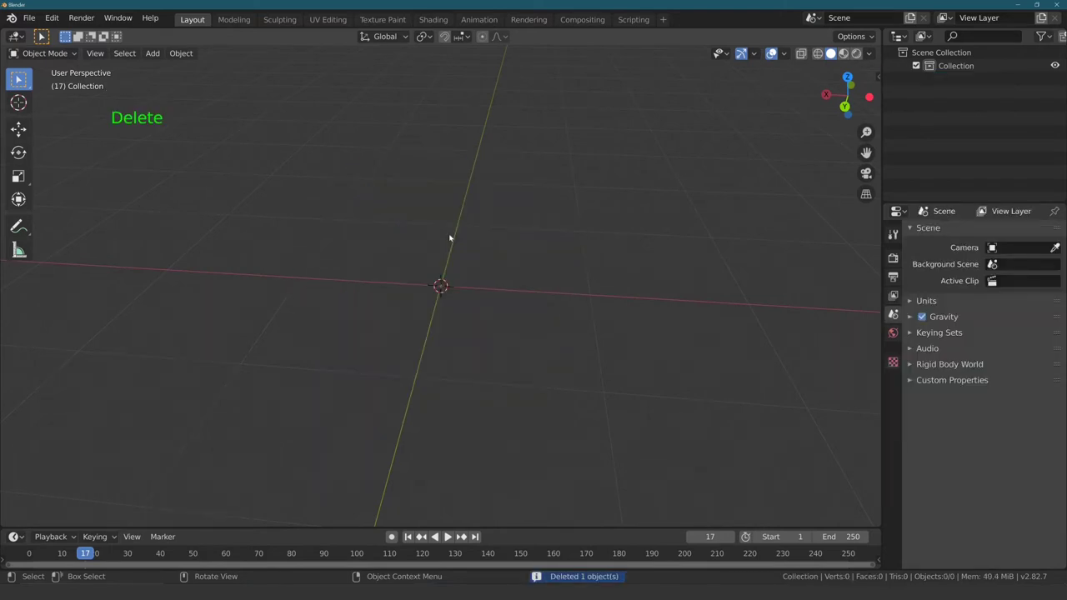
{"action": "key", "text": "shift+a"}
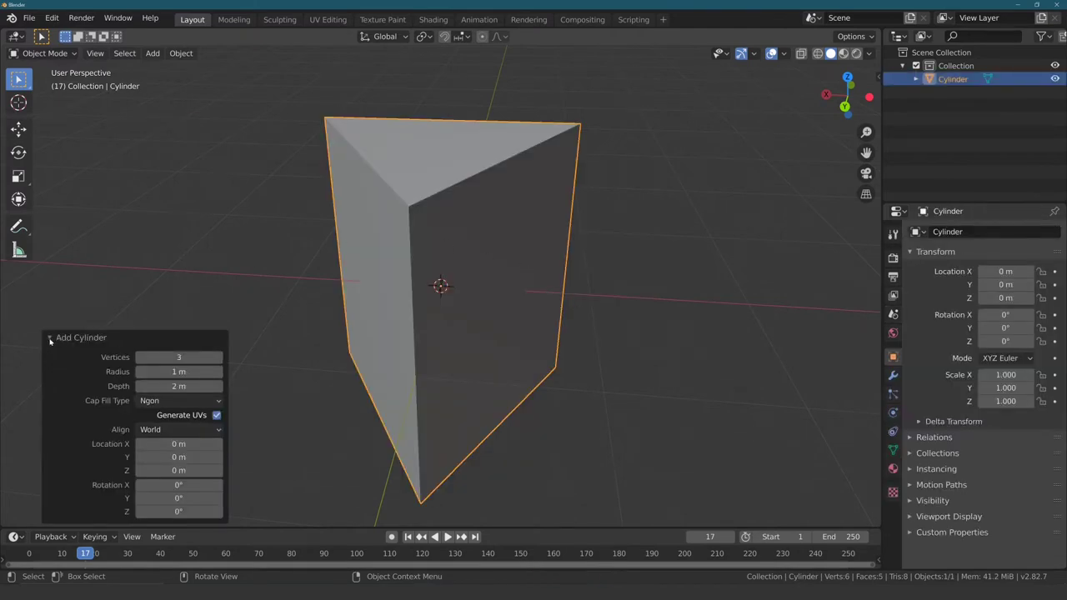
{"action": "left_click", "coordinate": [53, 336]}
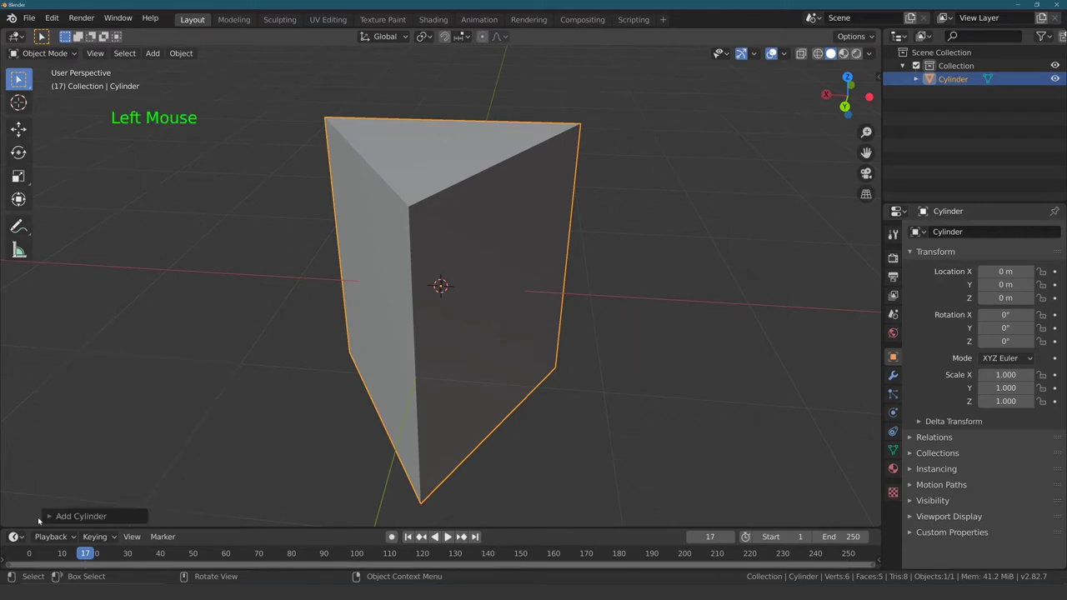
{"action": "left_click", "coordinate": [52, 517]}
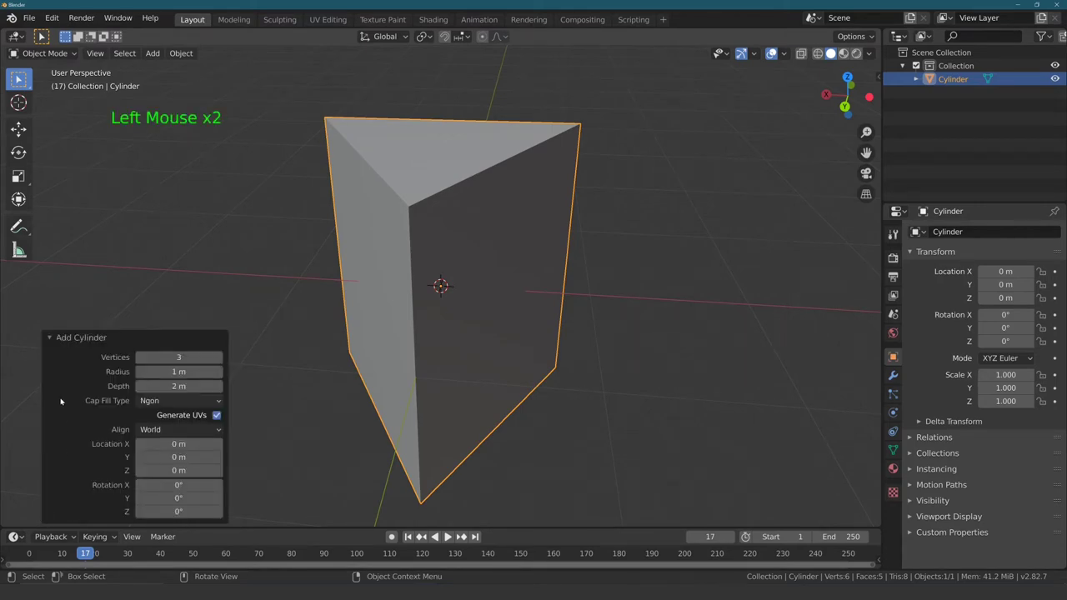
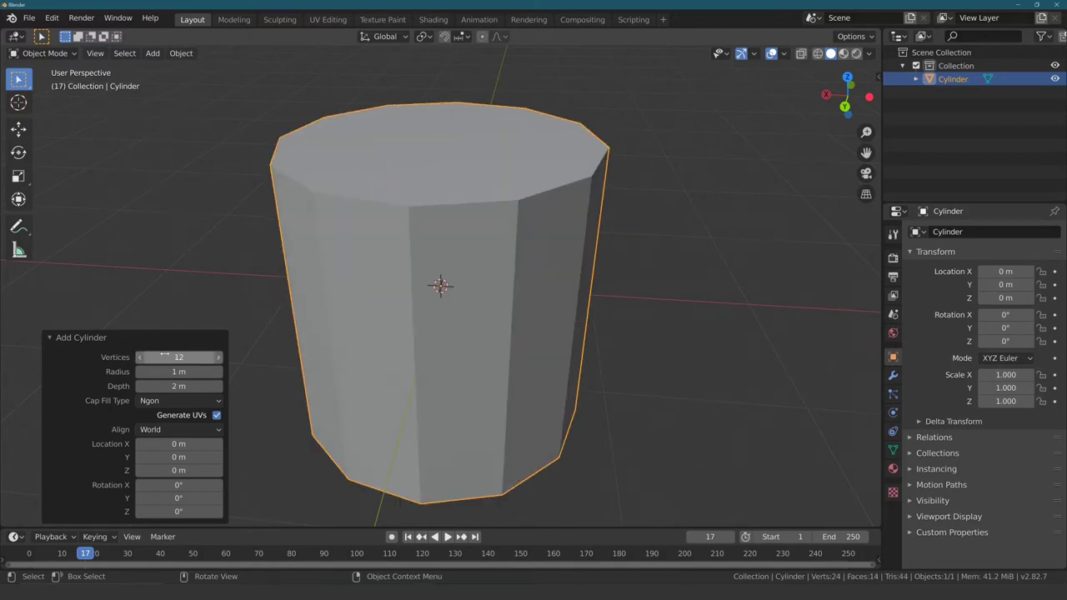
Step: Orbit the view around the cylinder
{"action": "middle_click", "coordinate": [480, 247]}
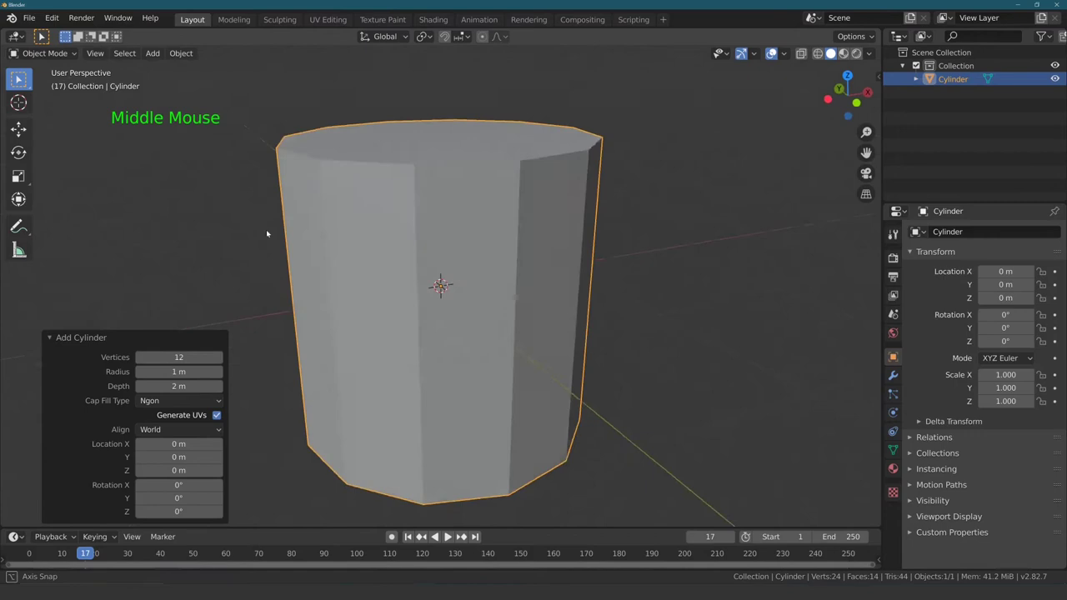
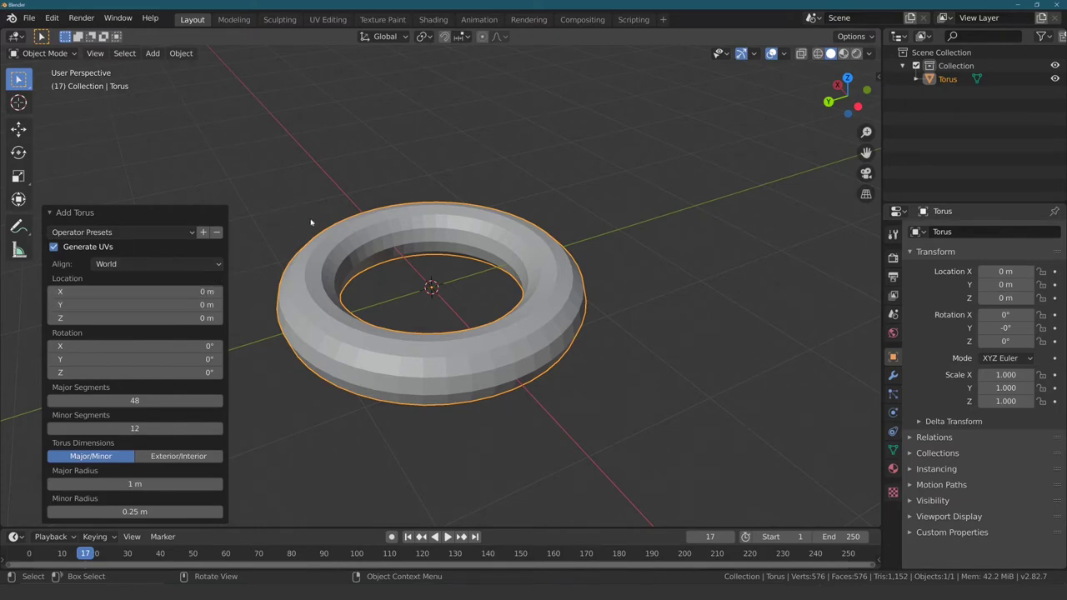
Step: Select and delete the torus, leaving an empty scene
{"action": "left_click", "coordinate": [317, 180]}
{"action": "left_click", "coordinate": [336, 238]}
{"action": "middle_click", "coordinate": [313, 208]}
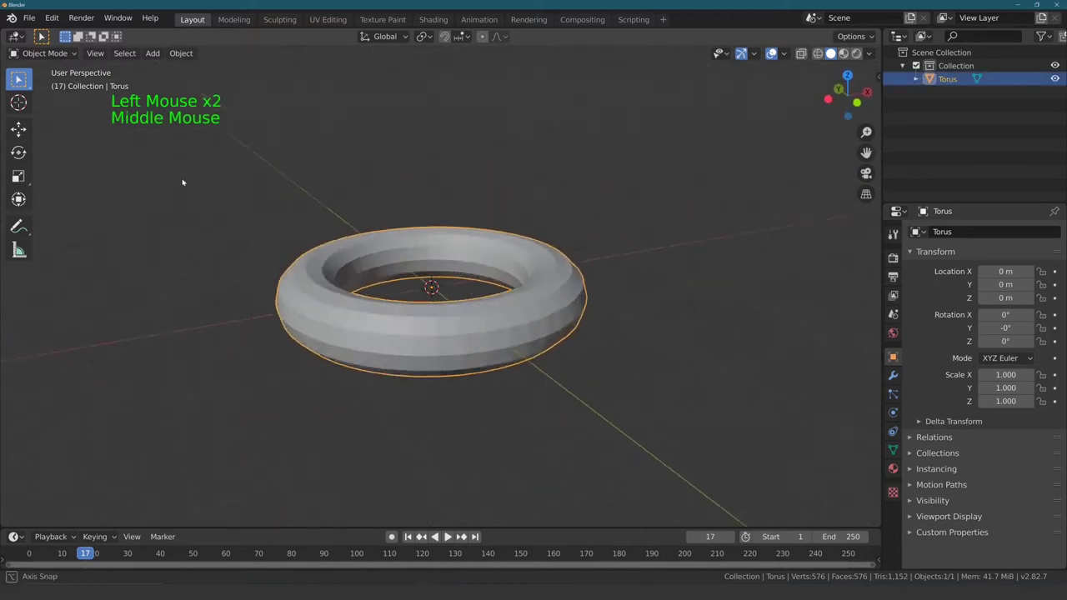
{"action": "key", "text": "Delete"}
{"action": "key", "text": "shift+a"}
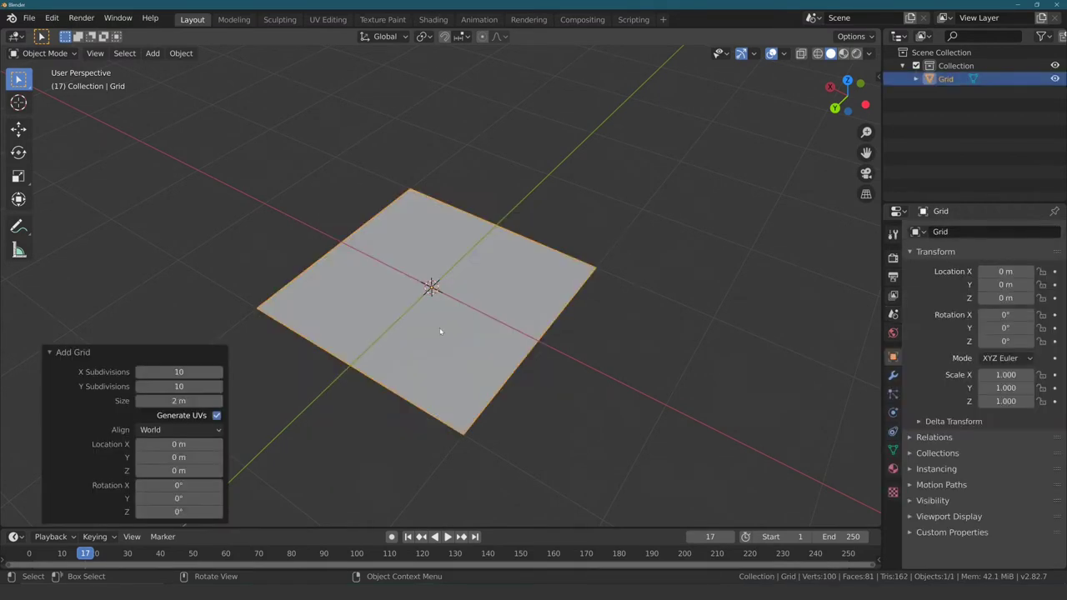
{"action": "middle_click", "coordinate": [393, 277]}
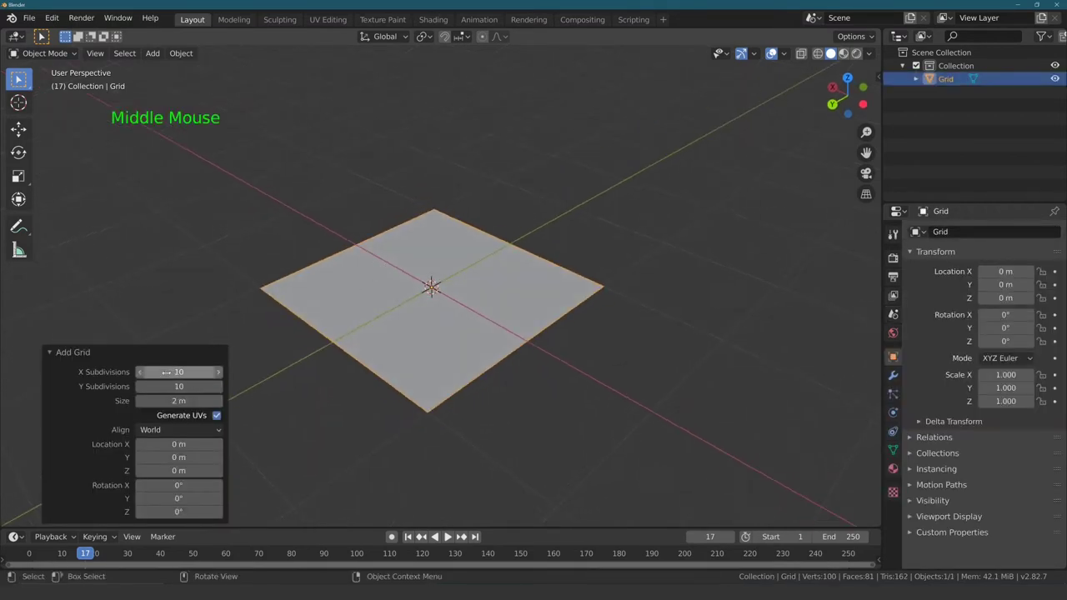
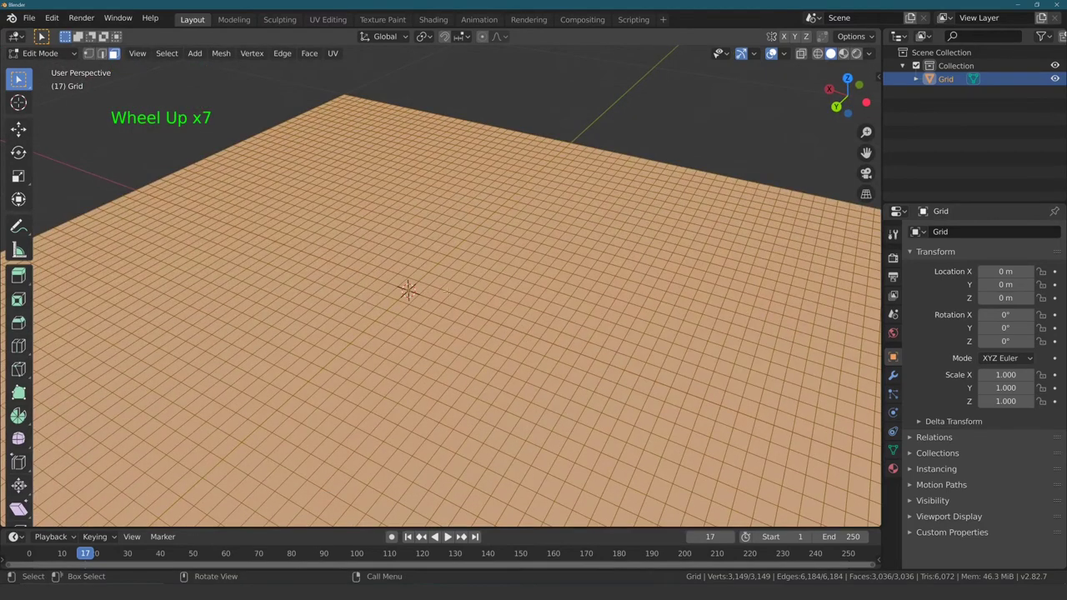
{"action": "scroll", "scroll_direction": "down", "scroll_amount": 3}
{"action": "key", "text": "Tab"}
{"action": "key", "text": "Delete"}
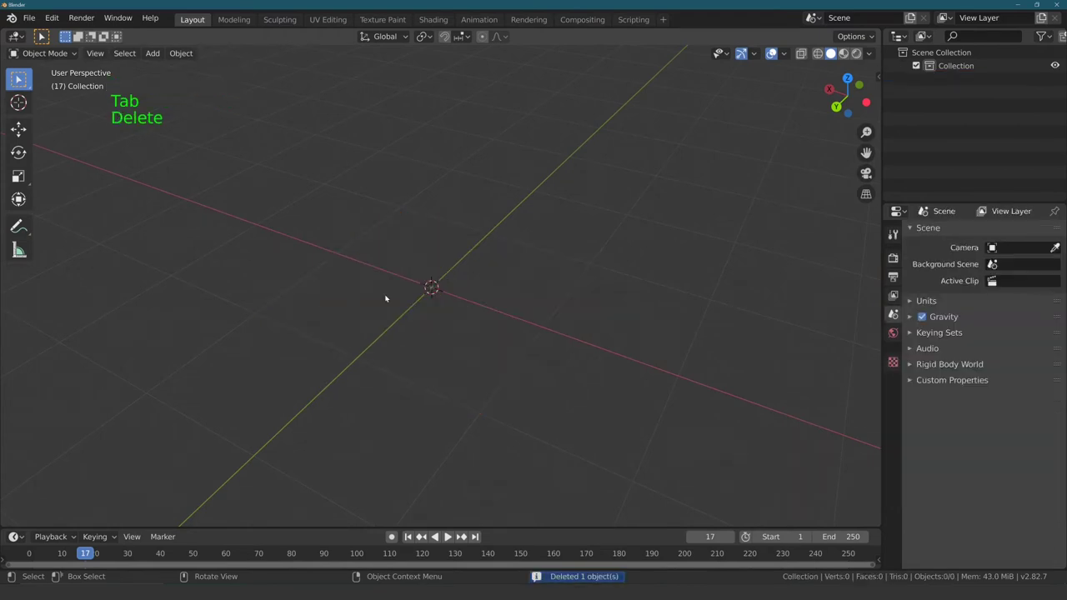
Step: Add a Suzanne monkey head mesh at the origin and view it face-on
{"action": "key", "text": "shift+a"}
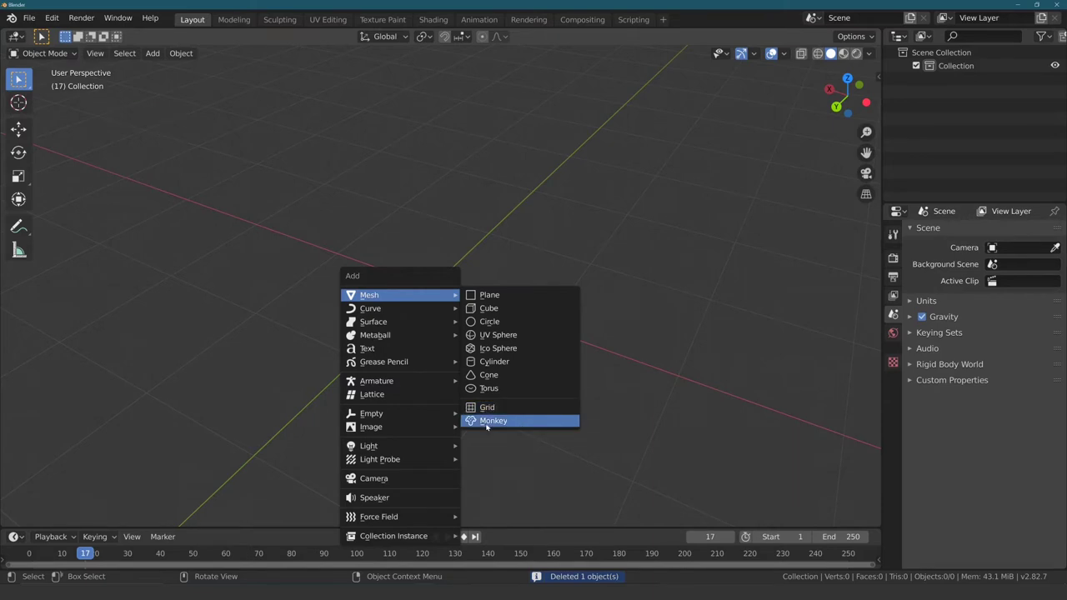
{"action": "middle_click", "coordinate": [446, 410]}
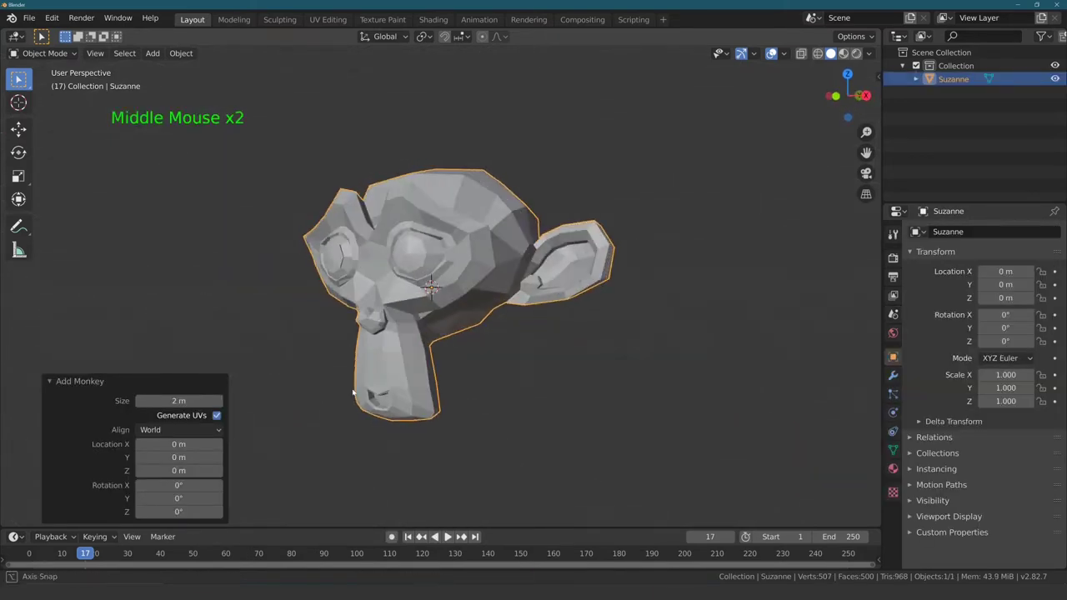
{"action": "middle_click", "coordinate": [328, 374]}
{"action": "middle_click", "coordinate": [376, 359]}
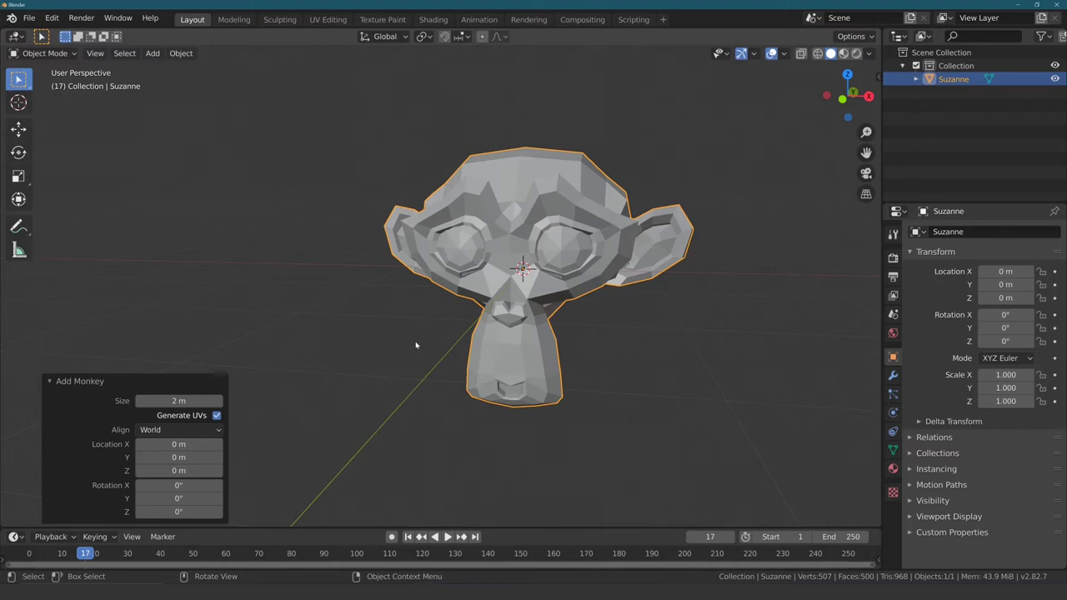
{"action": "left_click", "coordinate": [369, 331]}
{"action": "middle_click", "coordinate": [391, 319]}
{"action": "scroll", "scroll_direction": "down", "scroll_amount": 3}
{"action": "left_click", "coordinate": [457, 250]}
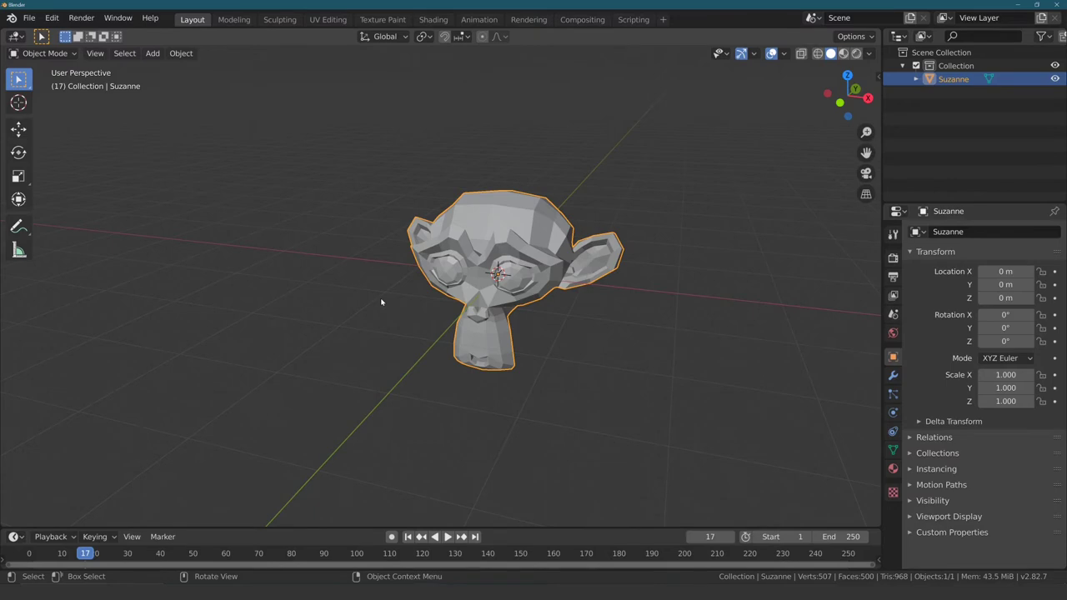
Step: Add a cube and move it beside the monkey to about (-2.68, -0.89, 0.39) m
{"action": "key", "text": "shift+a"}
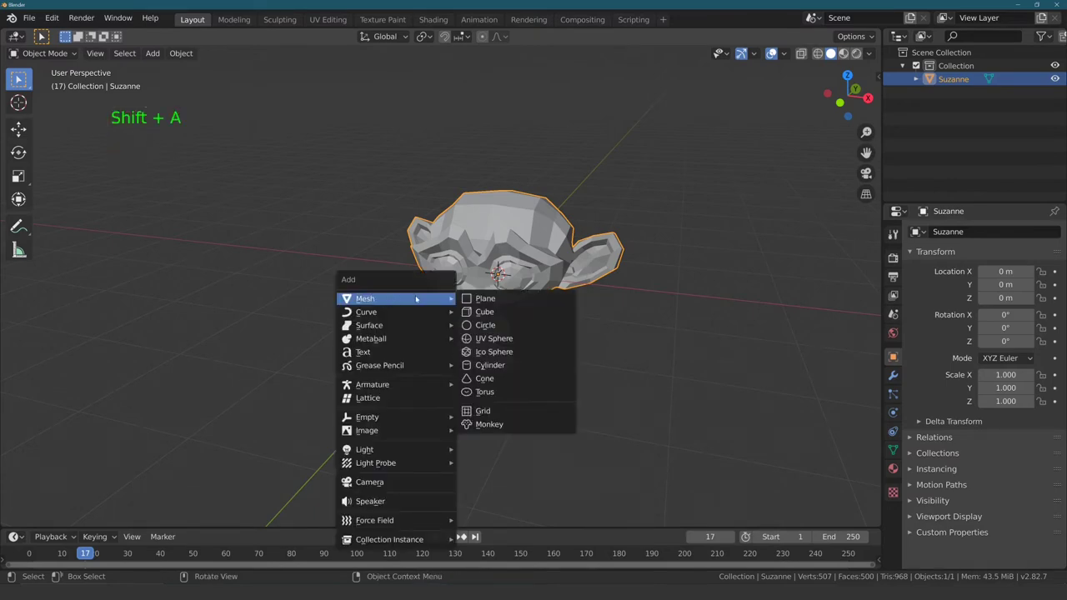
{"action": "key", "text": "g"}
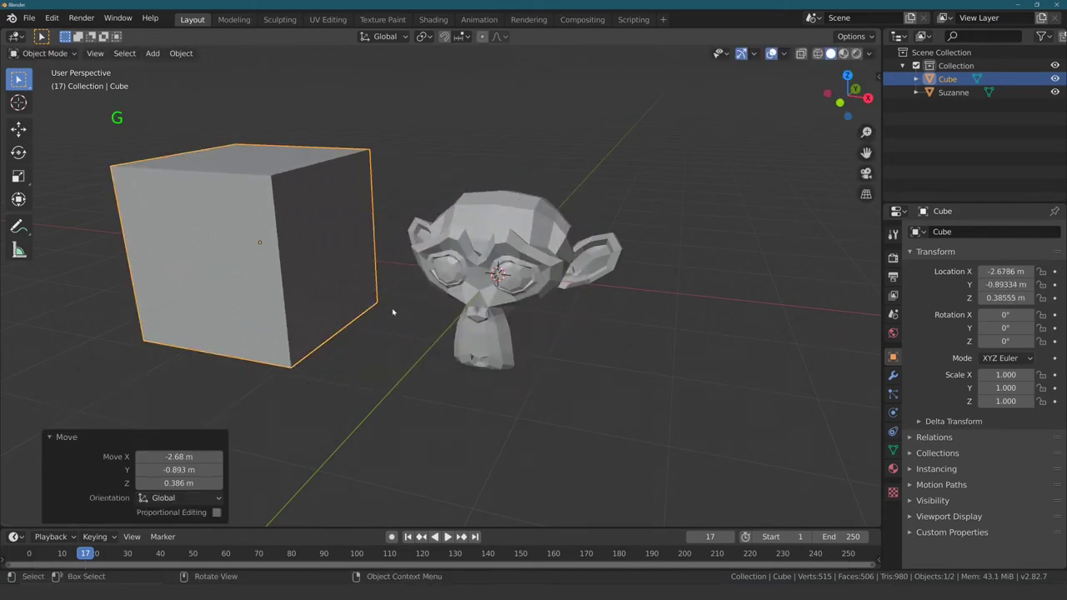
{"action": "left_click", "coordinate": [406, 356]}
{"action": "middle_click", "coordinate": [389, 296]}
{"action": "scroll", "scroll_direction": "down", "scroll_amount": 3}
{"action": "middle_click", "coordinate": [394, 290]}
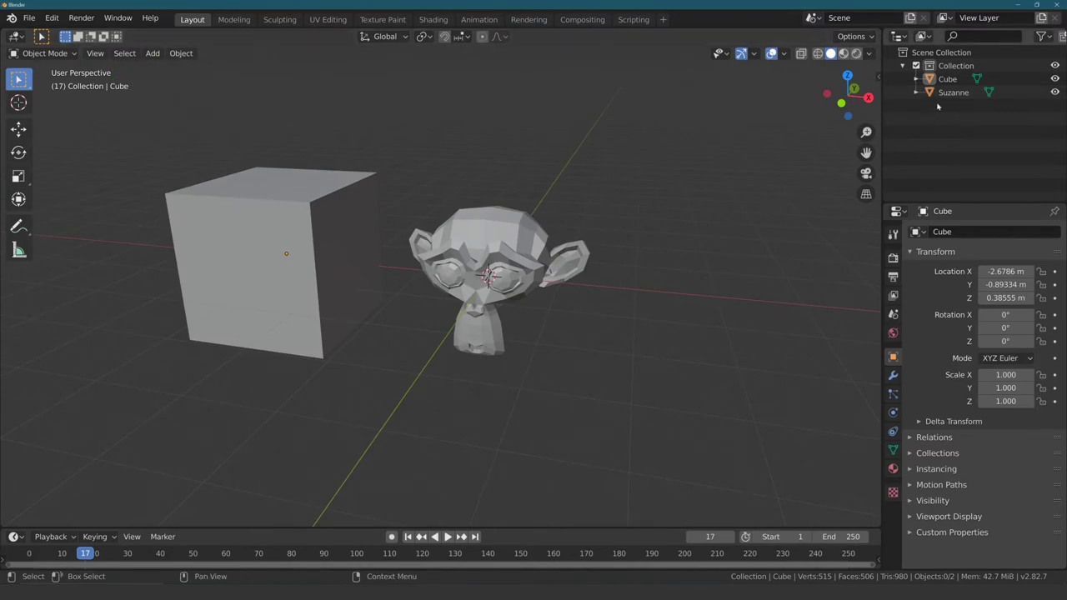
Step: Select Suzanne and toggle the Cube and Suzanne entries in the Outliner
{"action": "left_click", "coordinate": [950, 98]}
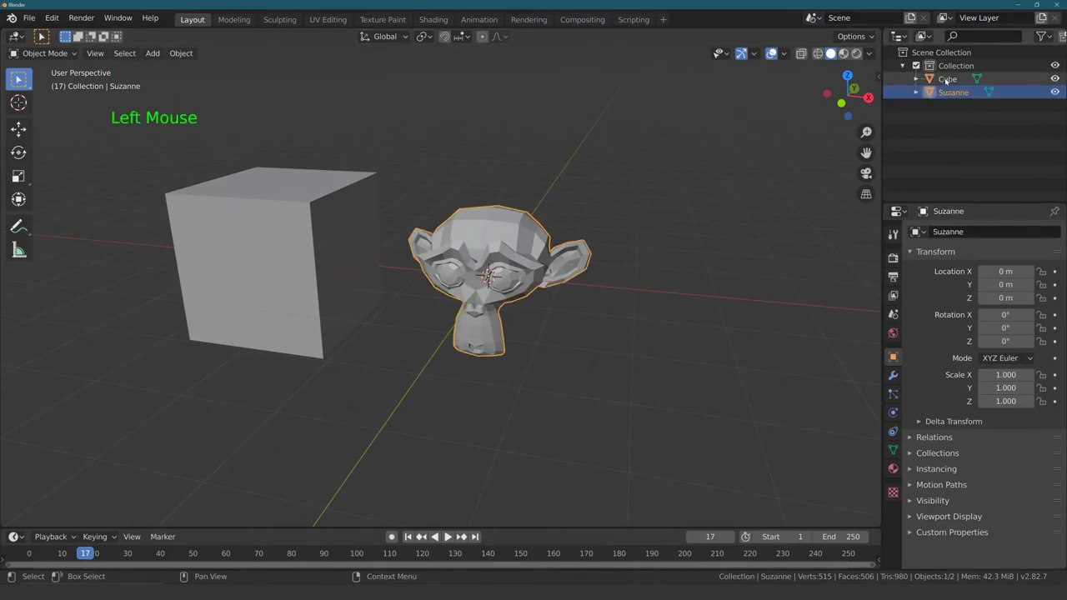
{"action": "left_click", "coordinate": [947, 83]}
{"action": "left_click", "coordinate": [950, 96]}
{"action": "left_click", "coordinate": [947, 85]}
{"action": "left_click", "coordinate": [944, 99]}
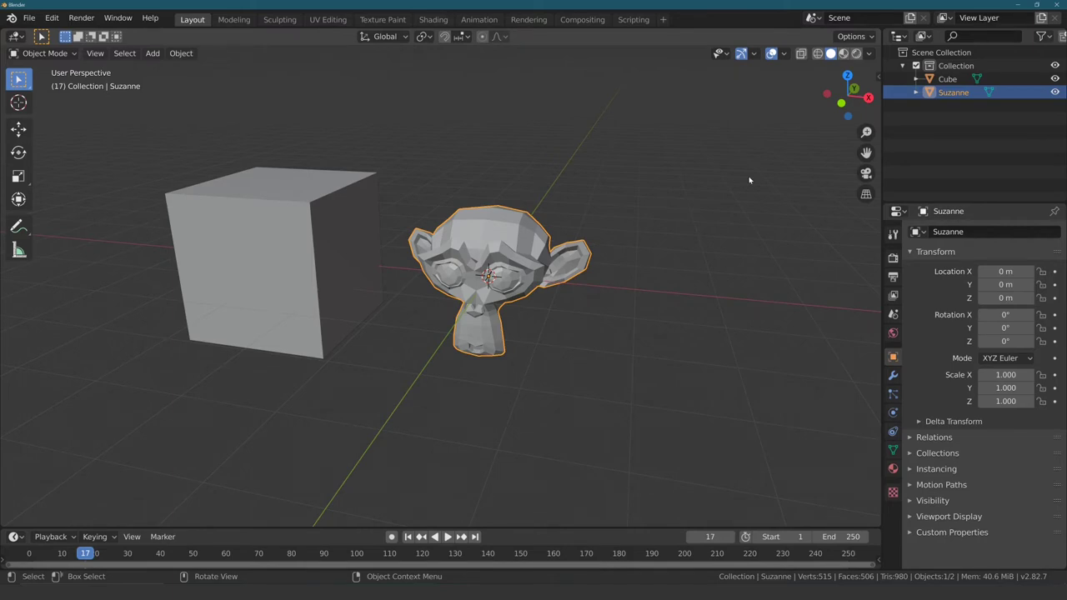
{"action": "left_click", "coordinate": [943, 80]}
{"action": "left_click", "coordinate": [948, 99]}
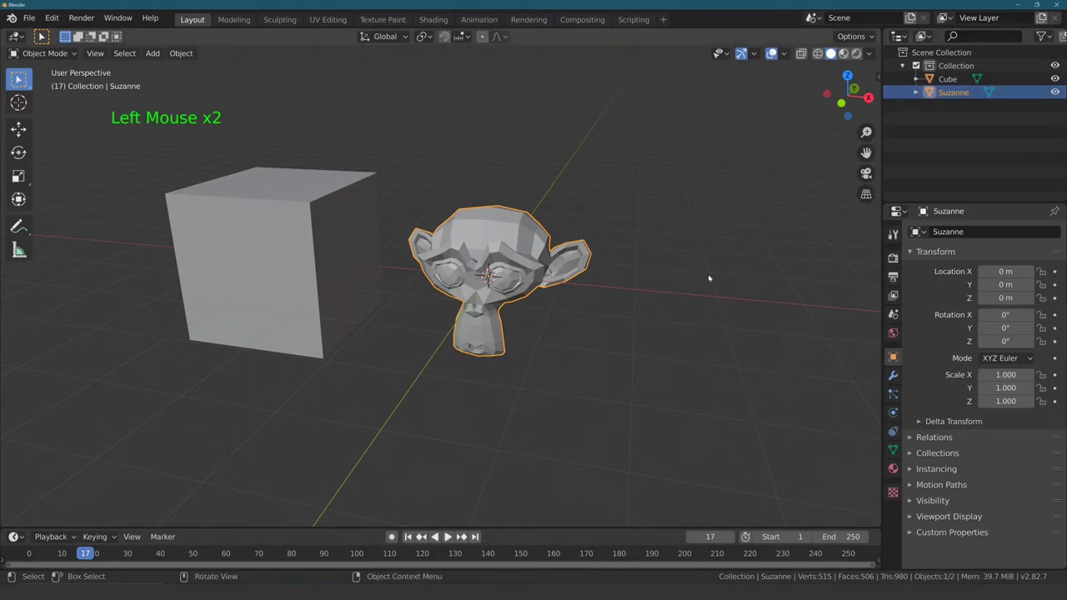
{"action": "middle_click", "coordinate": [687, 270]}
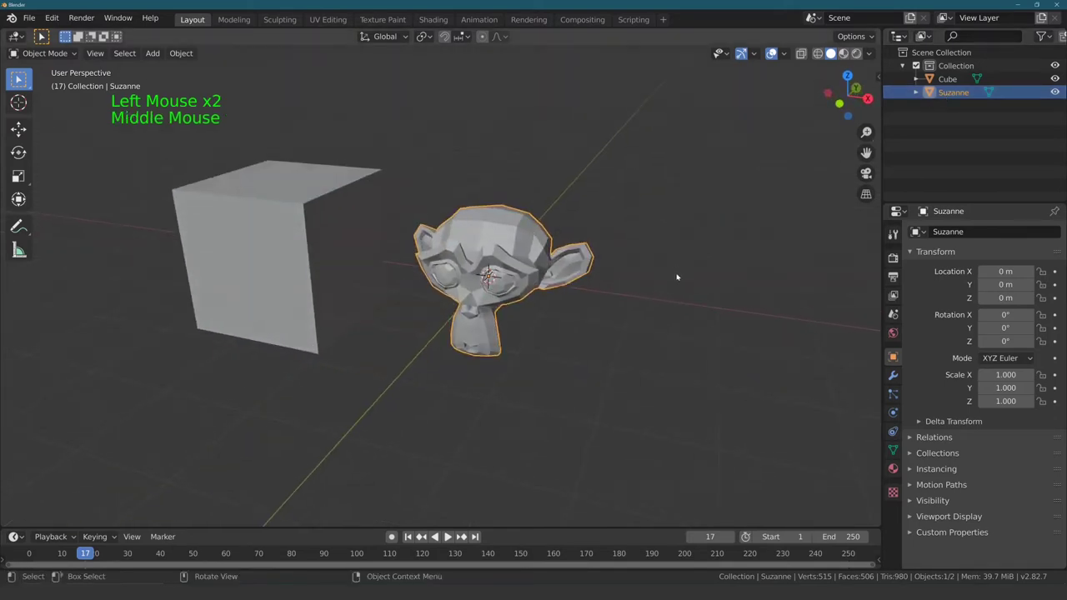
Step: Select Cube and expand both entries to show mesh data Cube.005 and Suzanne
{"action": "left_click", "coordinate": [942, 82]}
{"action": "left_click", "coordinate": [946, 99]}
{"action": "left_click", "coordinate": [942, 81]}
{"action": "left_click", "coordinate": [918, 82]}
Step: Try editing the Cube and Suzanne mesh-data names in the Outliner
{"action": "left_click", "coordinate": [918, 109]}
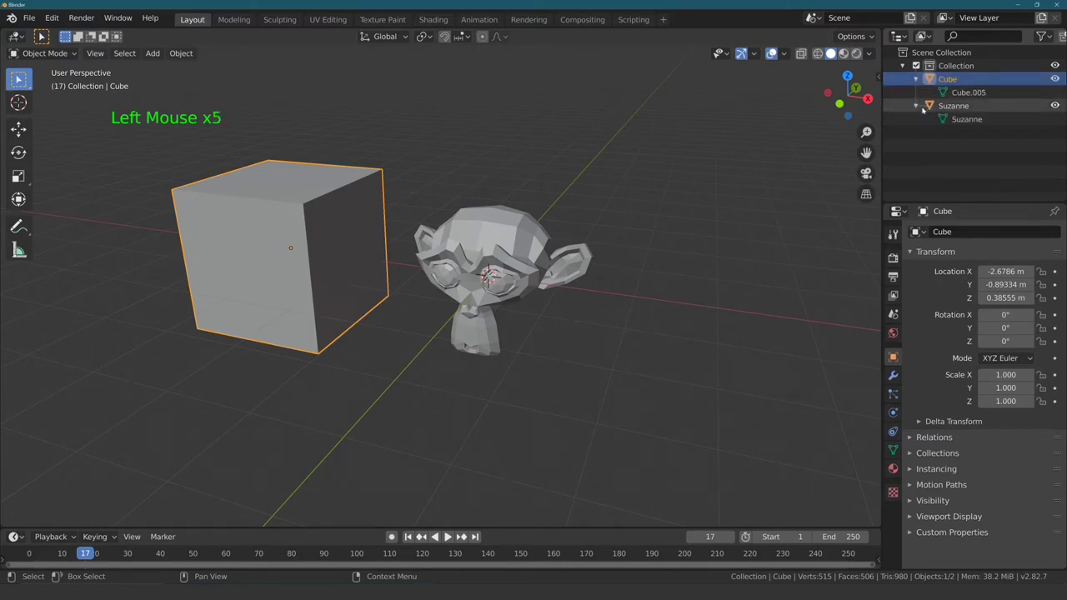
{"action": "left_click", "coordinate": [950, 97]}
{"action": "left_click", "coordinate": [933, 79]}
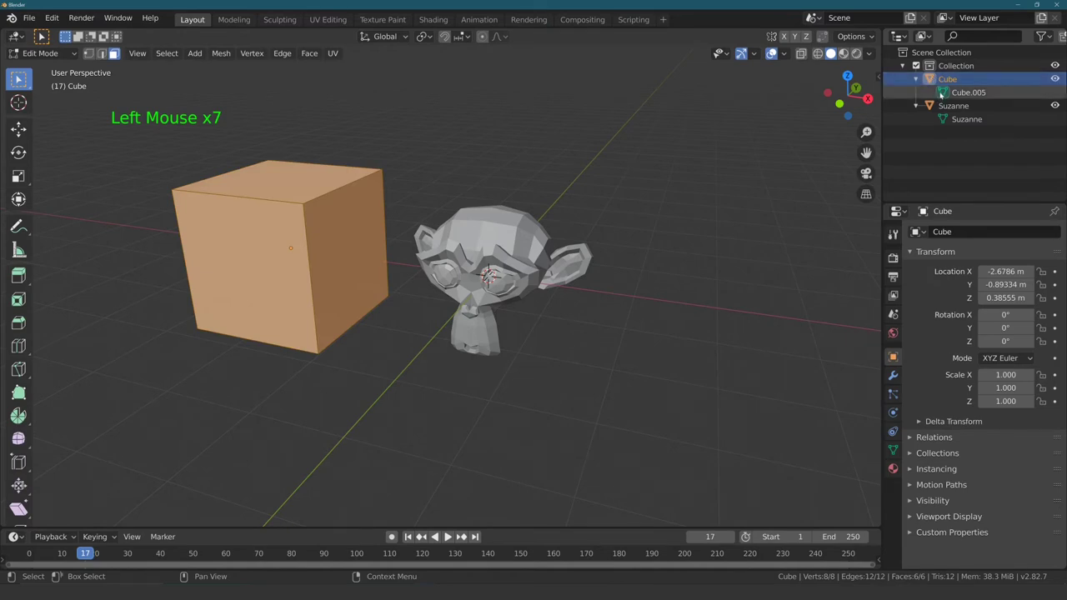
{"action": "left_click", "coordinate": [966, 97]}
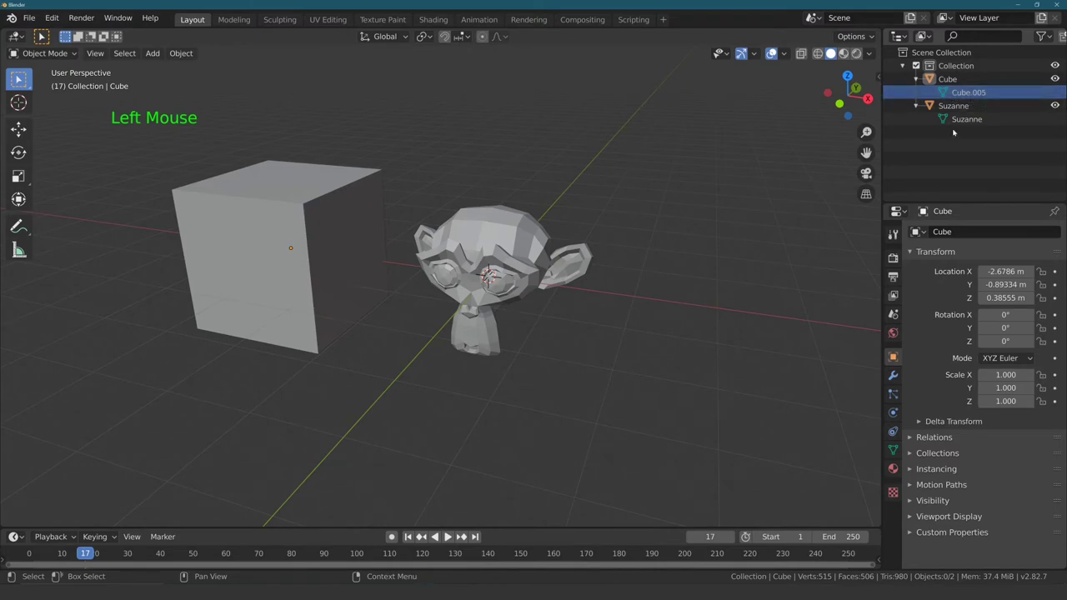
{"action": "left_click", "coordinate": [962, 126]}
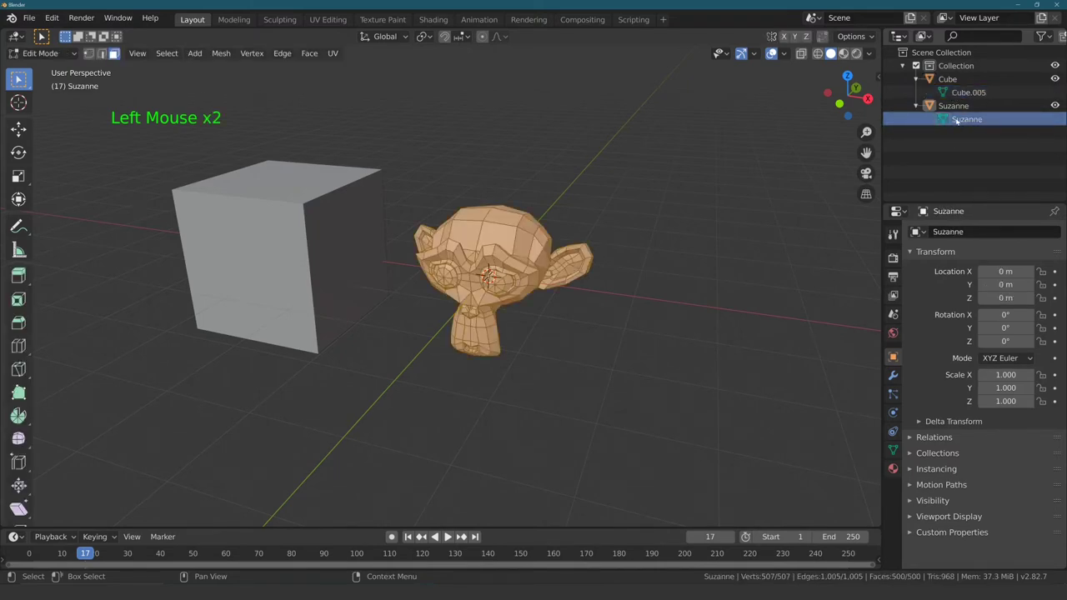
{"action": "left_click", "coordinate": [959, 96]}
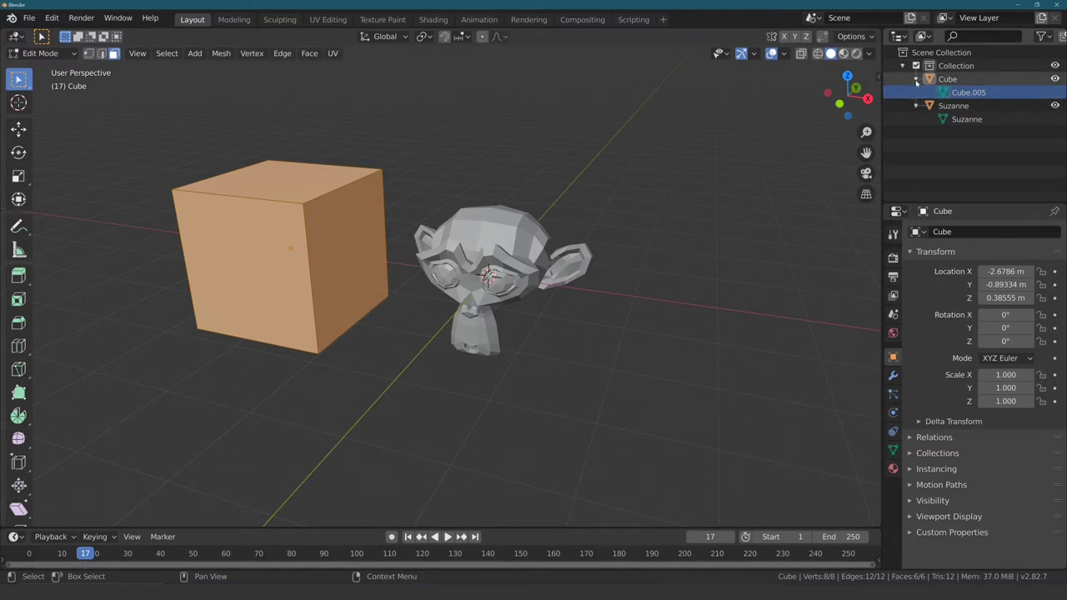
Step: Collapse the Cube and Suzanne mesh data and select the whole Collection
{"action": "left_click", "coordinate": [918, 84]}
{"action": "left_click", "coordinate": [919, 95]}
{"action": "left_click", "coordinate": [949, 95]}
{"action": "left_click", "coordinate": [941, 83]}
{"action": "left_click", "coordinate": [942, 94]}
{"action": "left_click", "coordinate": [942, 81]}
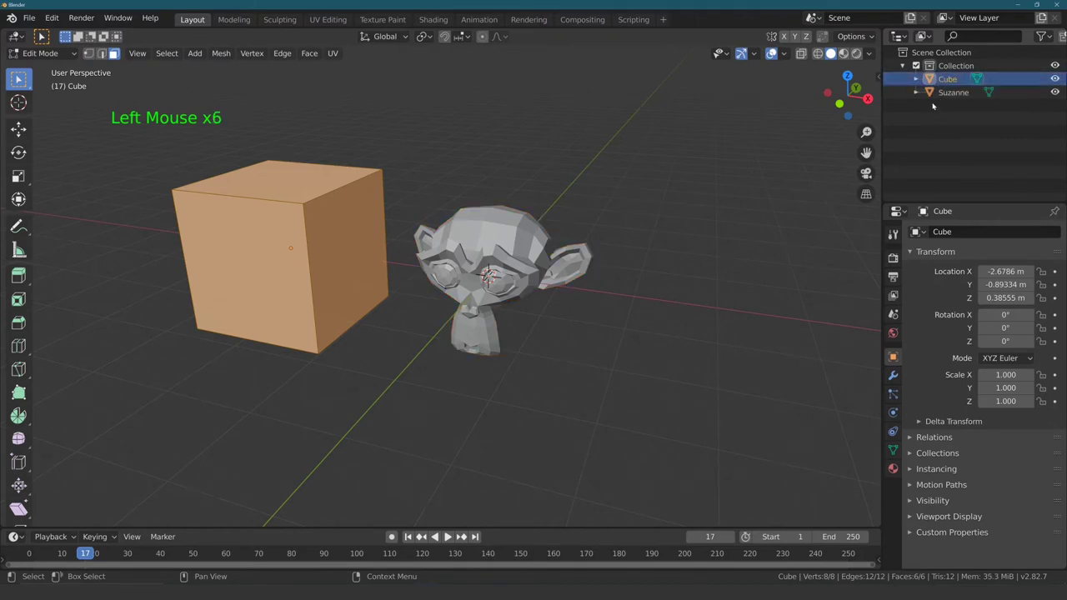
{"action": "left_click", "coordinate": [950, 70]}
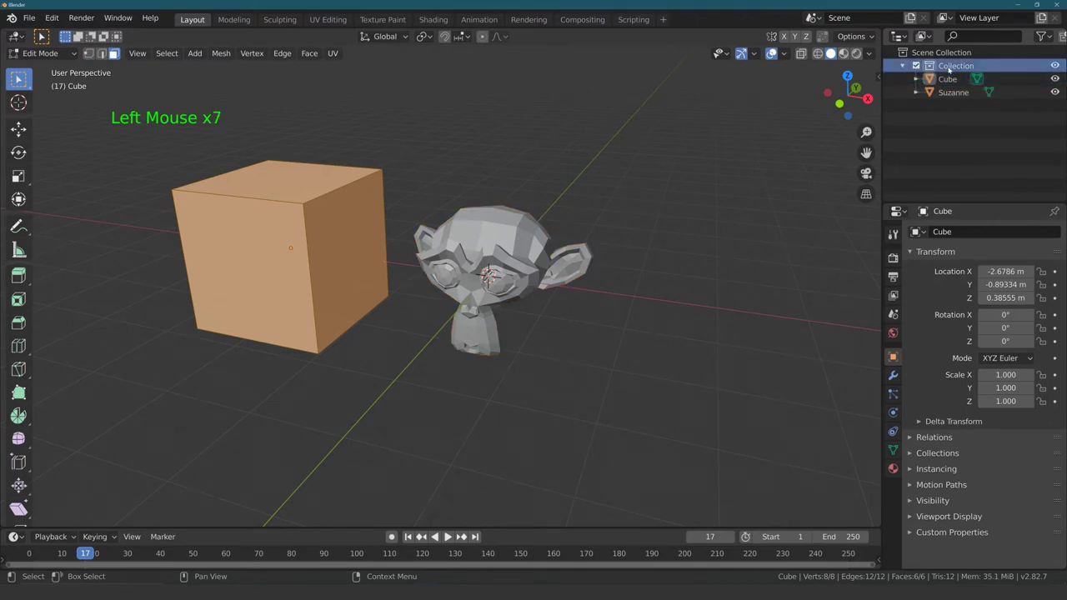
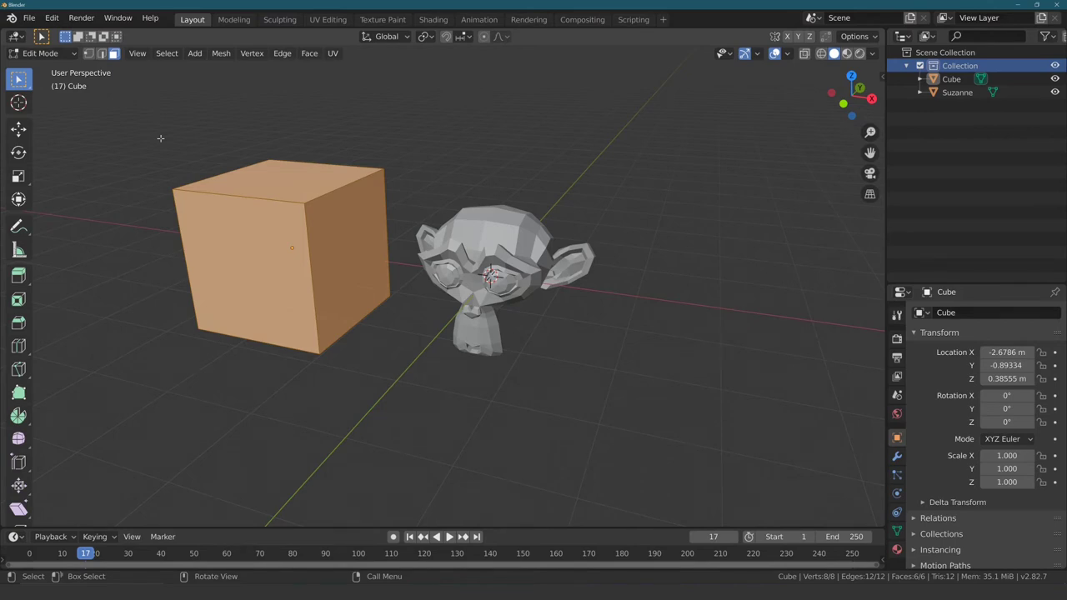
Step: Rename the monkey head object from Suzanne to Monkey
{"action": "left_click", "coordinate": [959, 96]}
{"action": "left_click", "coordinate": [959, 97]}
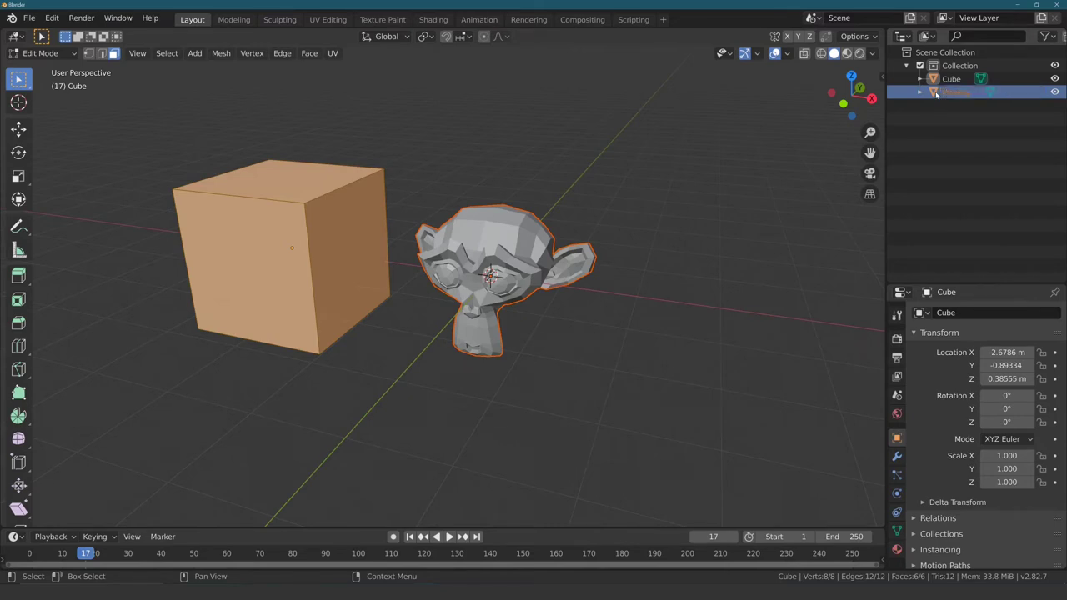
{"action": "left_click", "coordinate": [989, 154]}
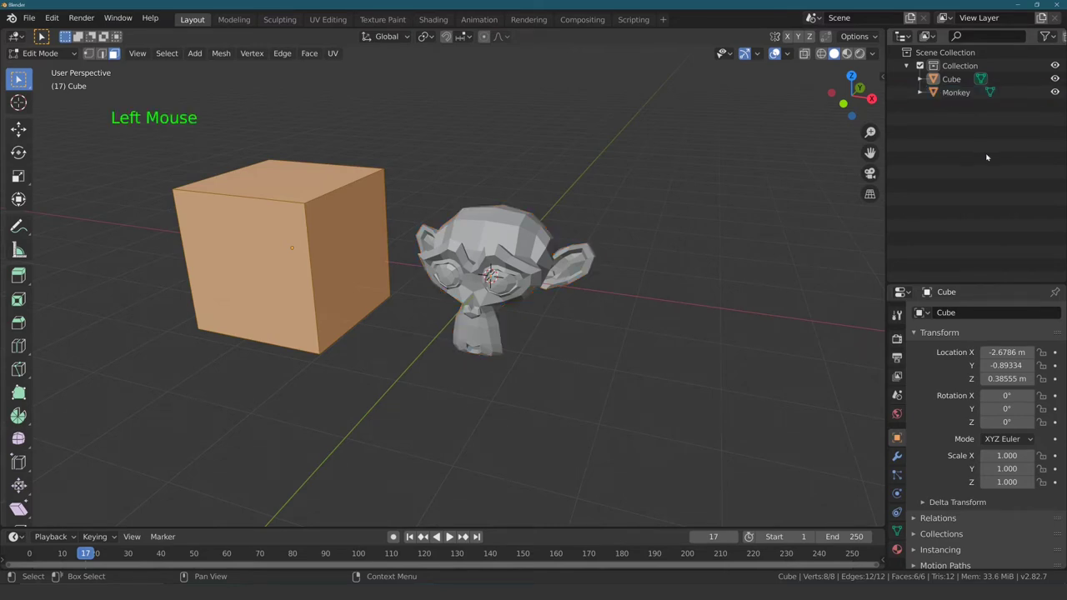
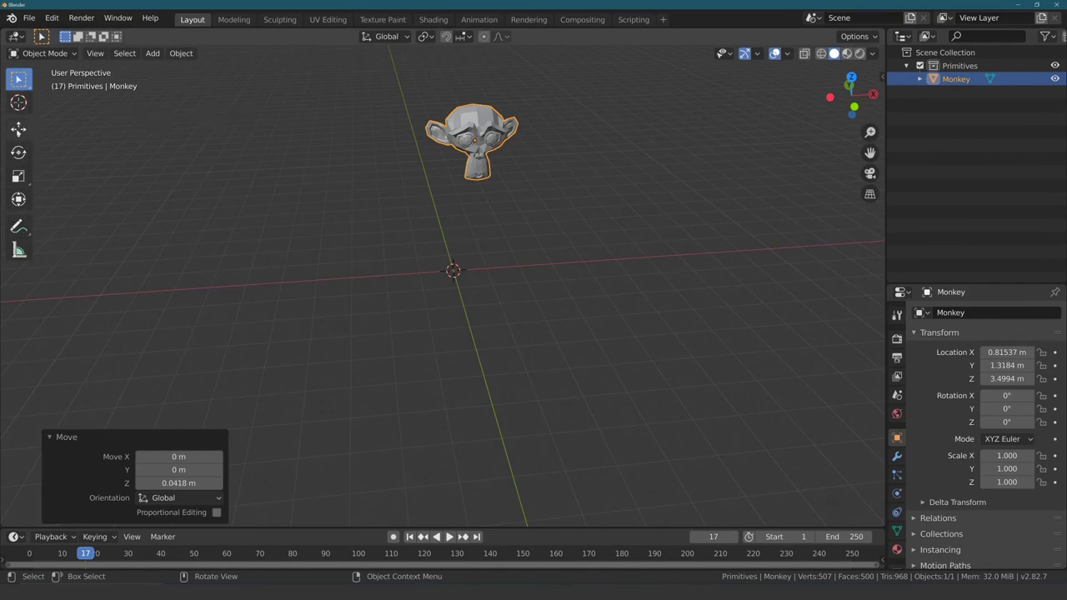
Step: Move the Monkey along one axis to a new spot above the grid
{"action": "middle_click", "coordinate": [414, 195]}
{"action": "key", "text": "g"}
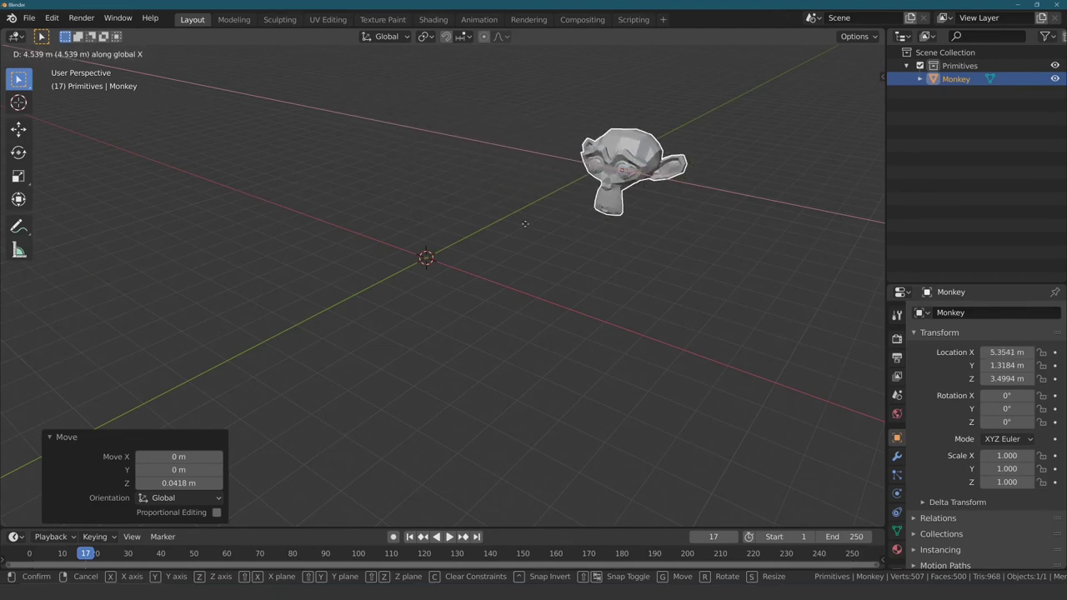
{"action": "middle_click", "coordinate": [508, 210]}
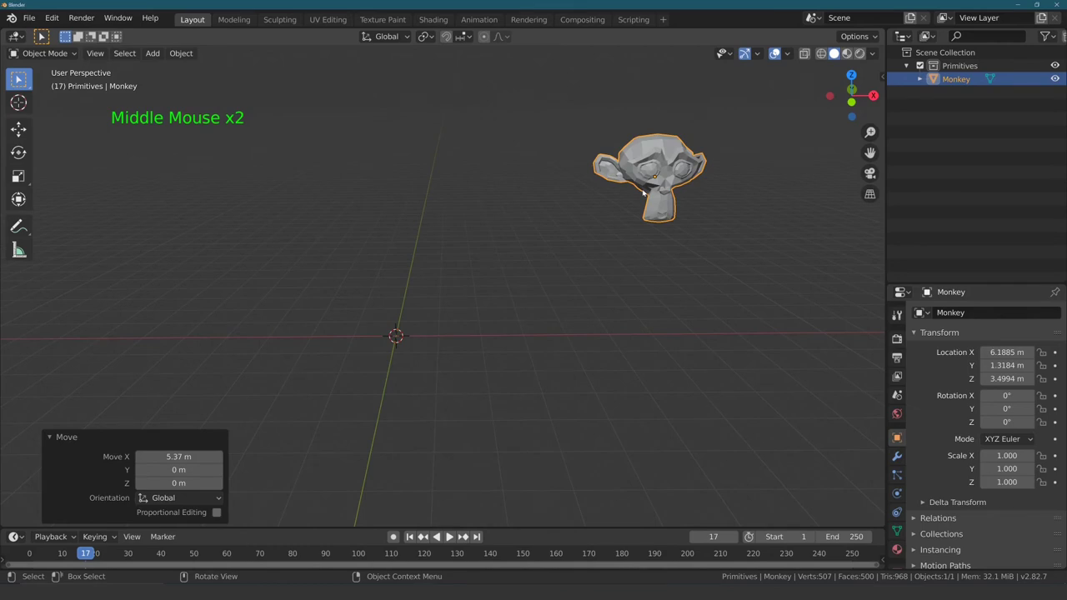
{"action": "middle_click", "coordinate": [595, 210]}
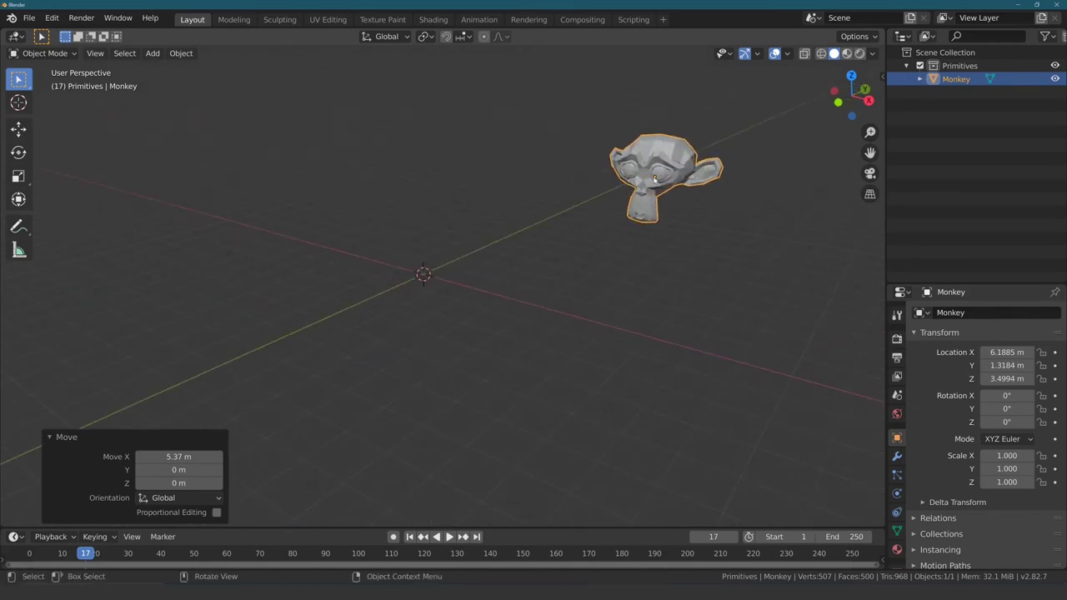
{"action": "middle_click", "coordinate": [514, 210]}
Step: Move the Monkey again to about (1.17, 0.62, 3.62) m
{"action": "key", "text": "g"}
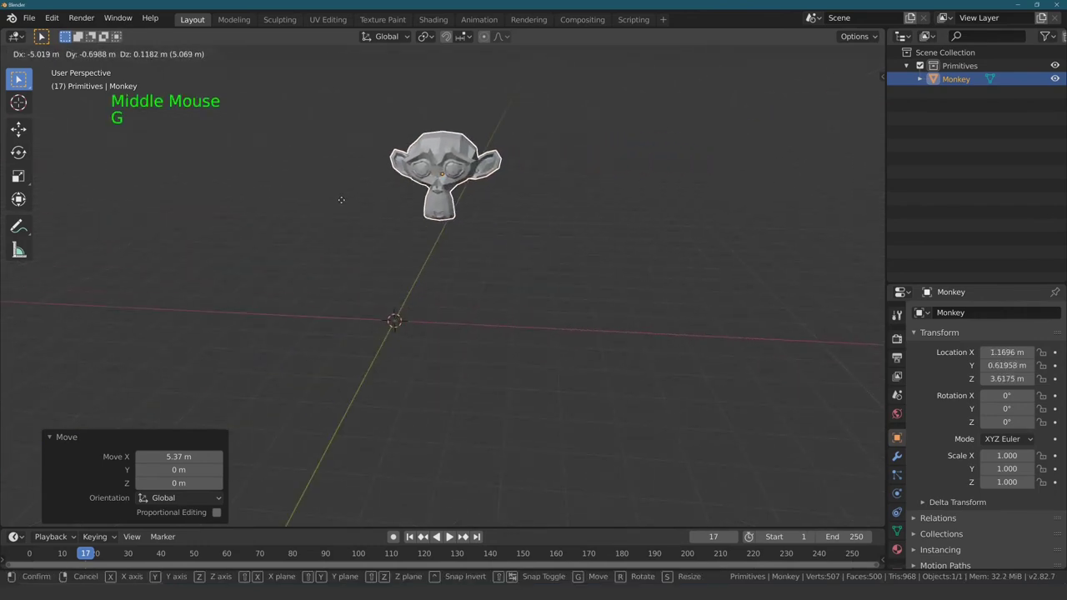
{"action": "middle_click", "coordinate": [362, 216]}
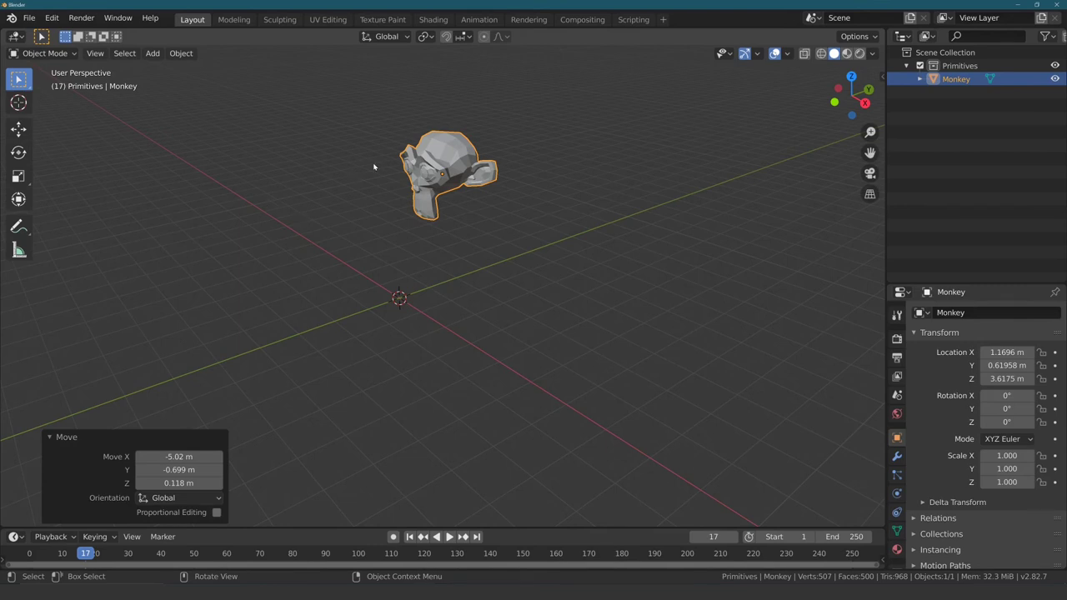
Step: Scale the Monkey up to about 2.749 times its size
{"action": "key", "text": "s"}
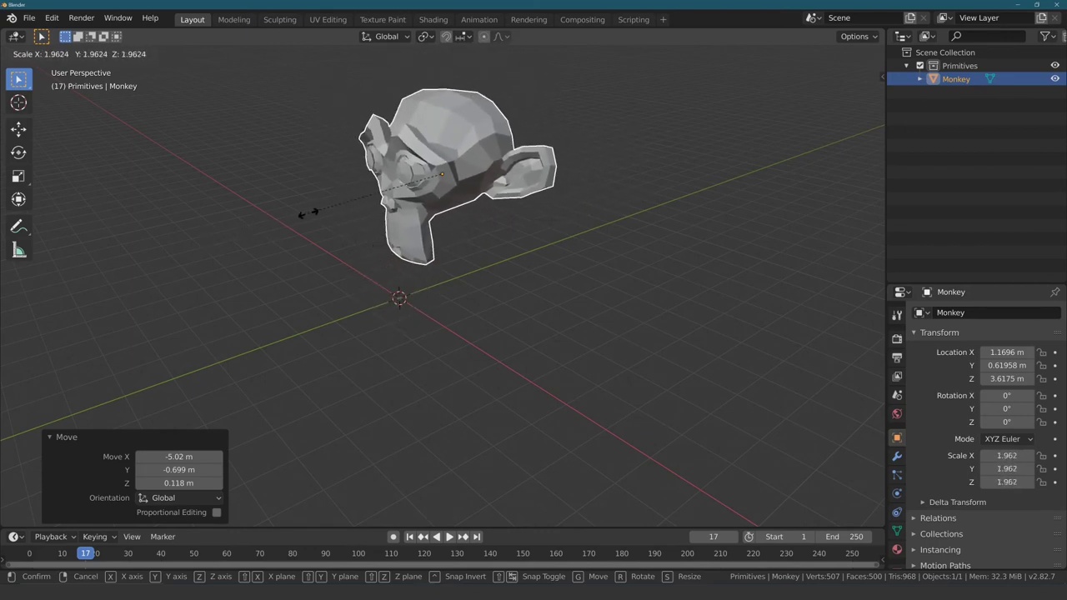
{"action": "middle_click", "coordinate": [278, 190]}
{"action": "key", "text": "r"}
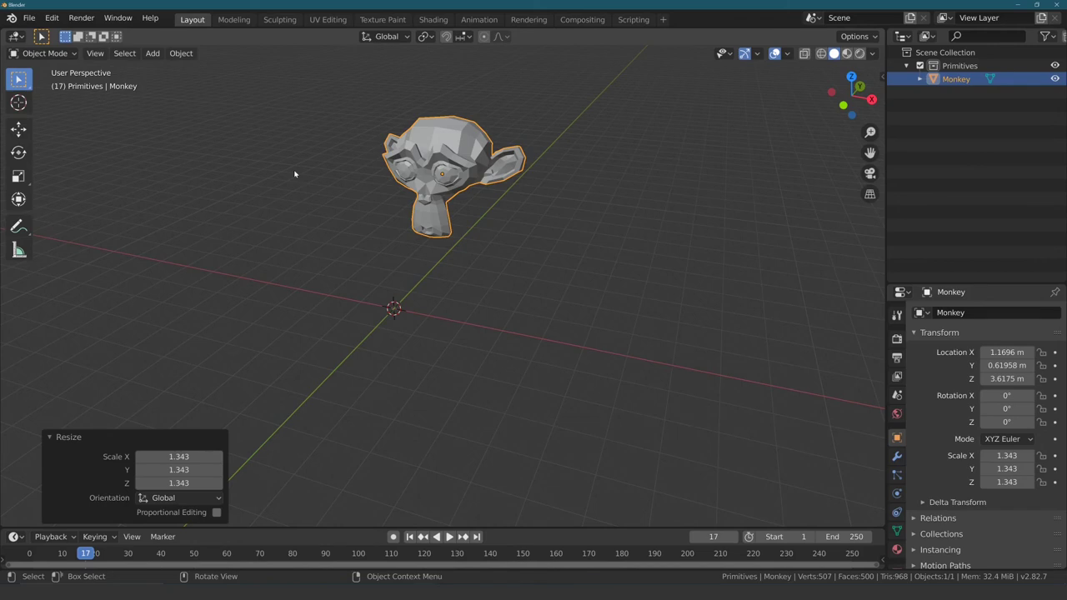
{"action": "left_click", "coordinate": [271, 305]}
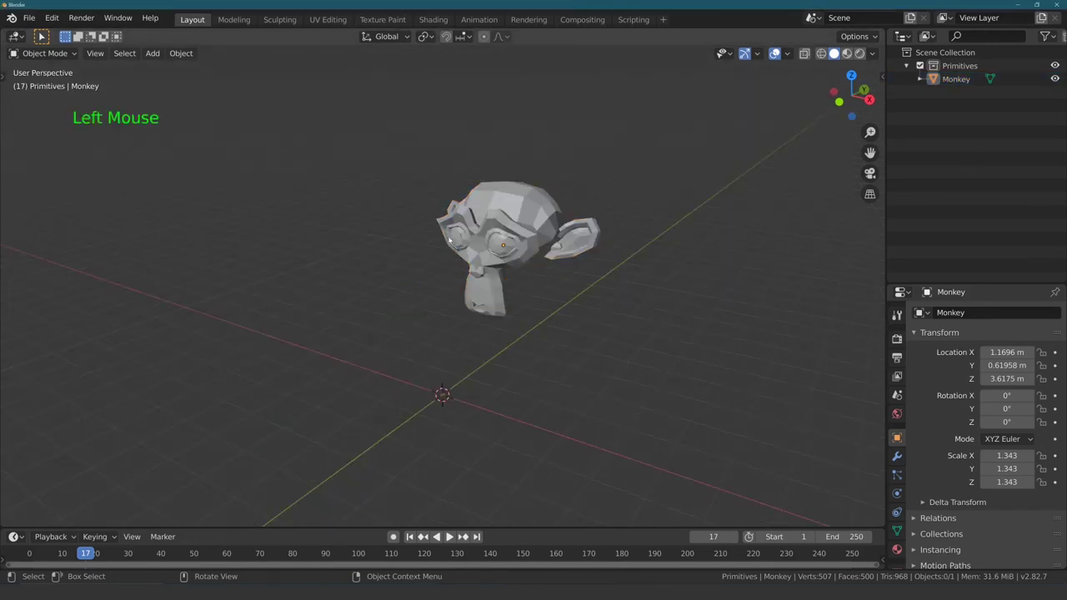
{"action": "left_click", "coordinate": [514, 233]}
Step: Rotate the Monkey to roughly (-58.5°, 29.4°, -53.8°) and start moving it left of the origin
{"action": "scroll", "scroll_direction": "down", "scroll_amount": 3}
{"action": "middle_click", "coordinate": [397, 232]}
{"action": "key", "text": "s"}
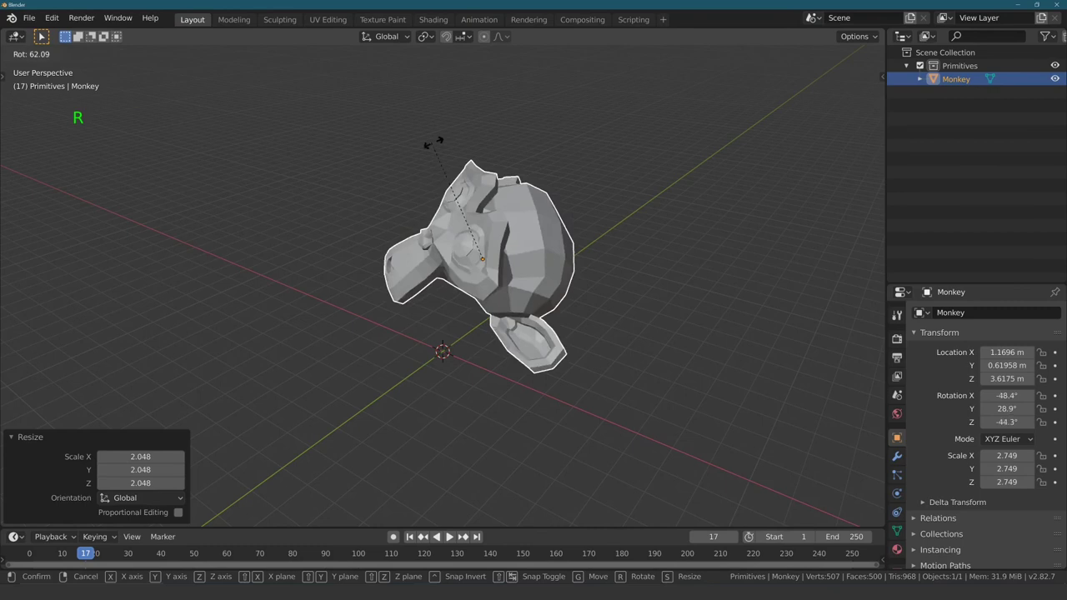
{"action": "key", "text": "g"}
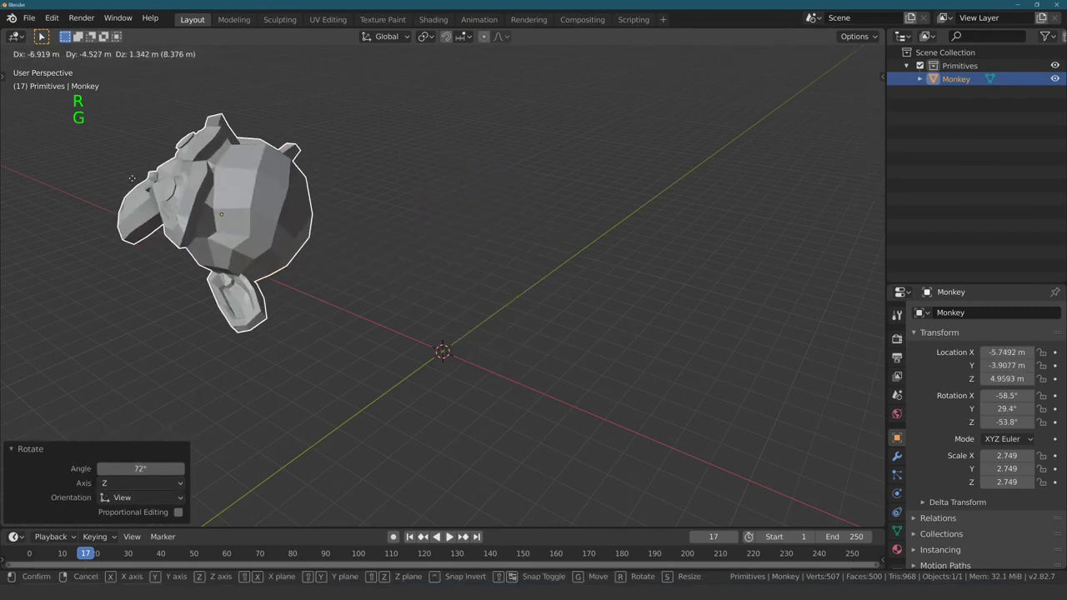
{"action": "scroll", "scroll_direction": "down", "scroll_amount": 3}
Step: Place the Monkey near (-5.67, -3.72, 5.14) m and add a Cylinder mesh
{"action": "left_click", "coordinate": [444, 195]}
{"action": "key", "text": "shift+a"}
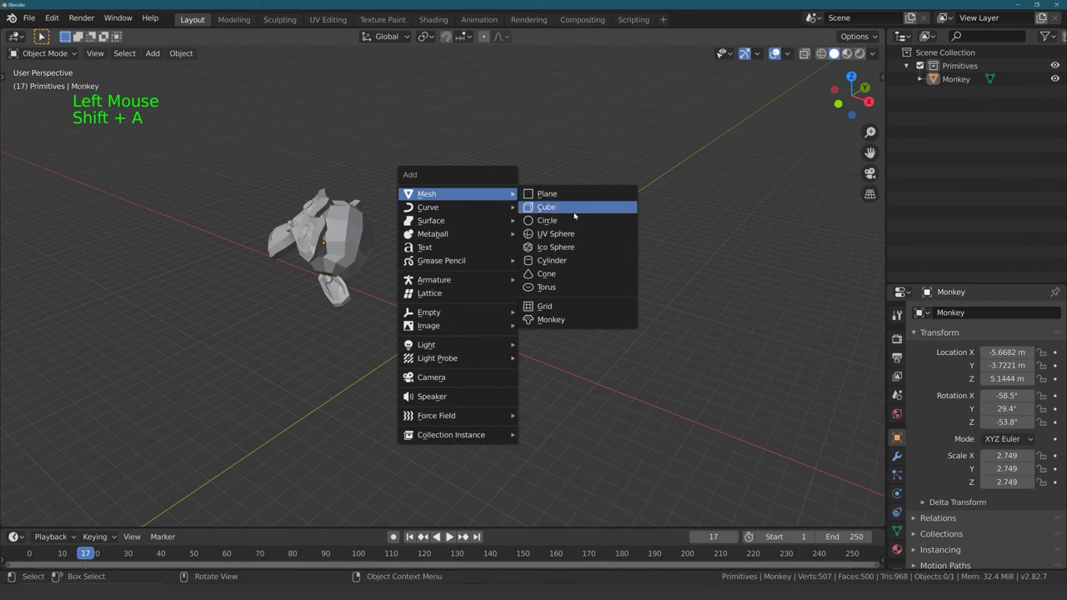
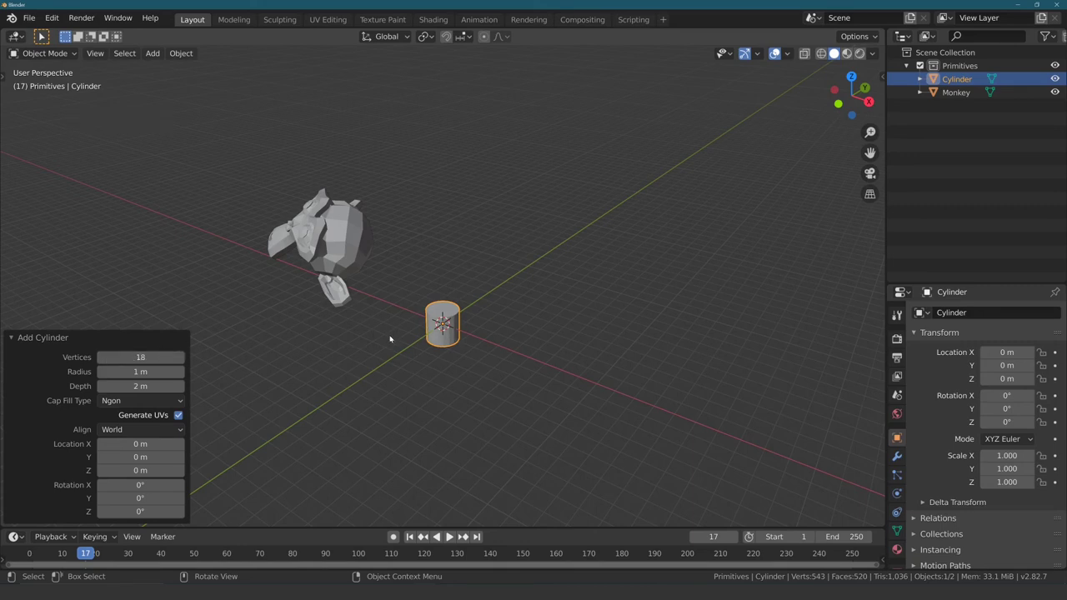
{"action": "left_click", "coordinate": [379, 351]}
{"action": "left_click", "coordinate": [455, 314]}
Step: Raise and stretch the cylinder to scale (2.20, 1, 4.17) near (0.31, -0.32, 8.38) m
{"action": "key", "text": "g"}
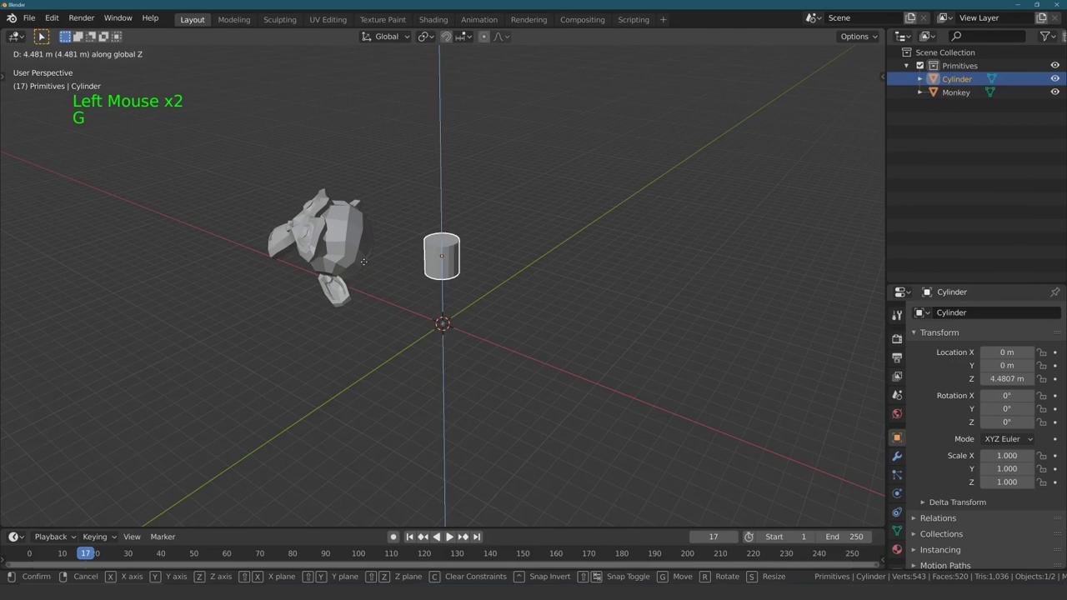
{"action": "key", "text": "g"}
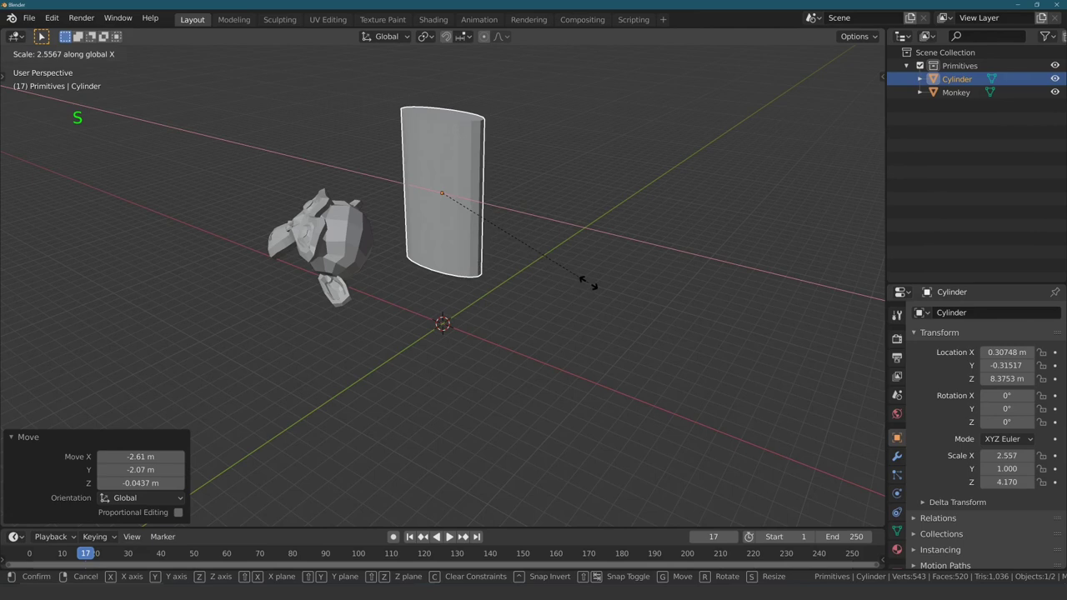
{"action": "left_click", "coordinate": [583, 299]}
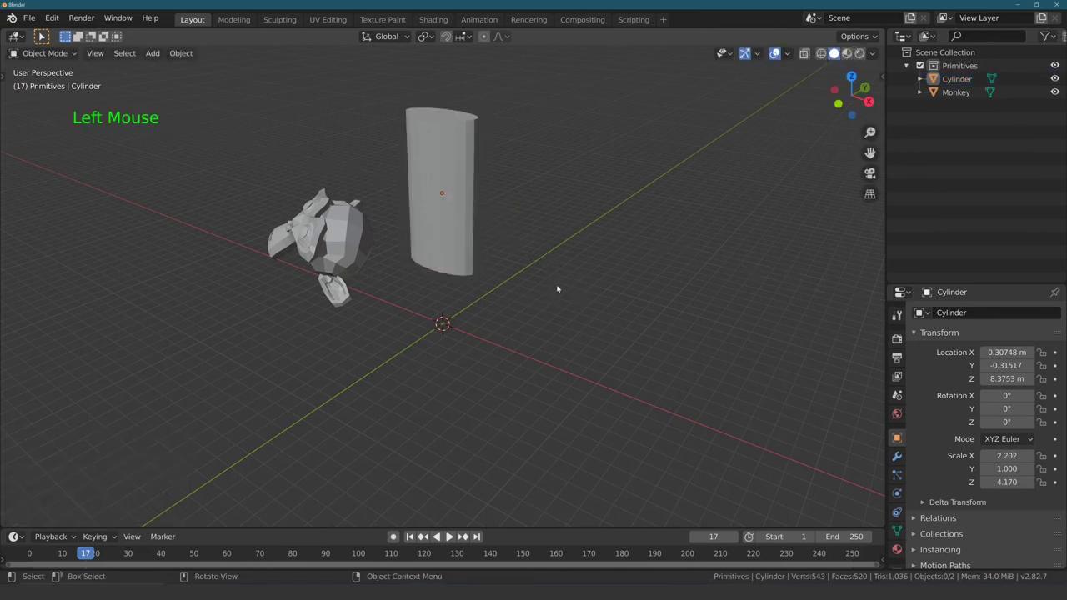
Step: Add a Torus mesh with 7×7 segments
{"action": "key", "text": "shift+a"}
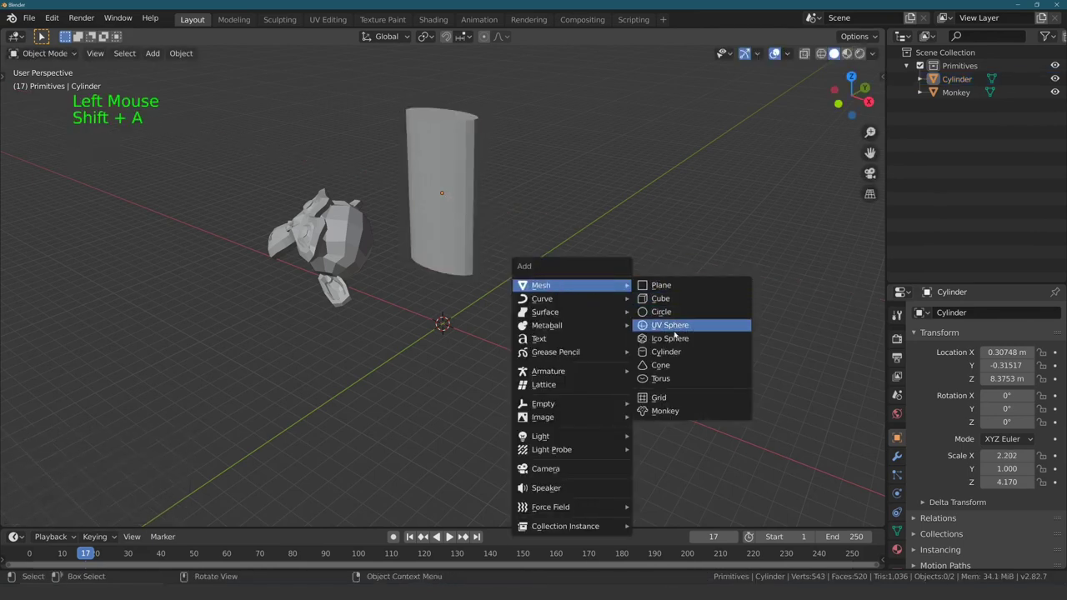
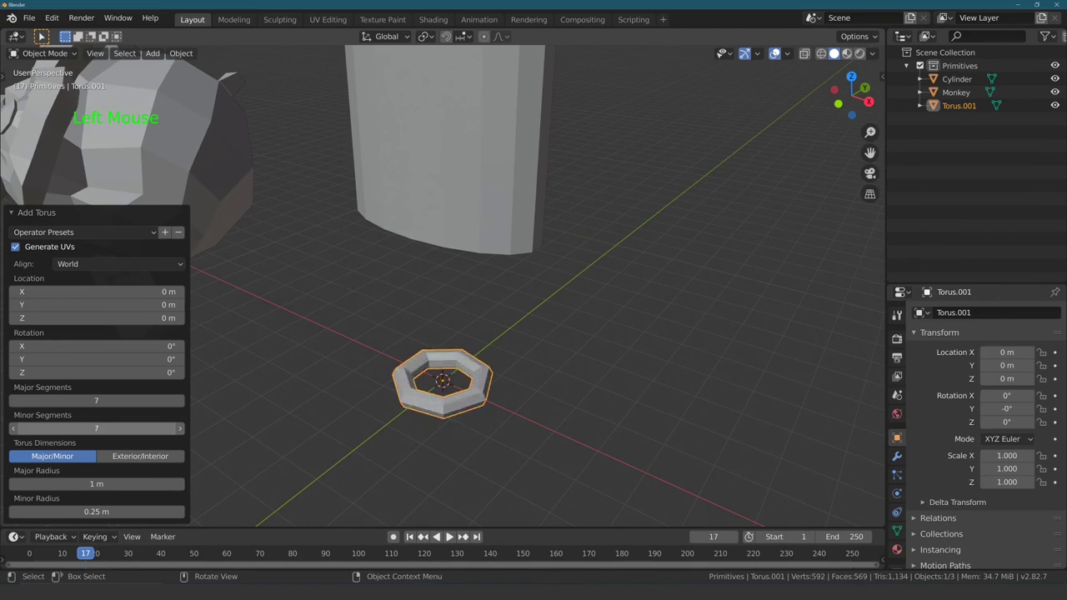
{"action": "scroll", "scroll_direction": "down", "scroll_amount": 3}
{"action": "key", "text": "g"}
Step: Move the torus to about (5.55, 4.17, 6.30) m, enlarge it and tilt it upright
{"action": "key", "text": "g"}
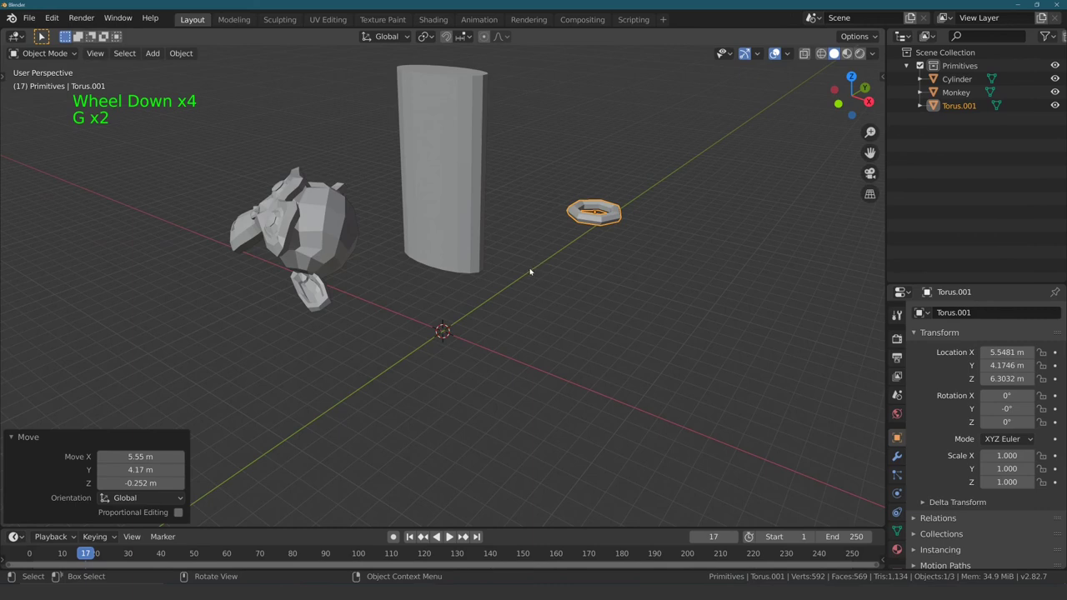
{"action": "key", "text": "s"}
{"action": "key", "text": "r"}
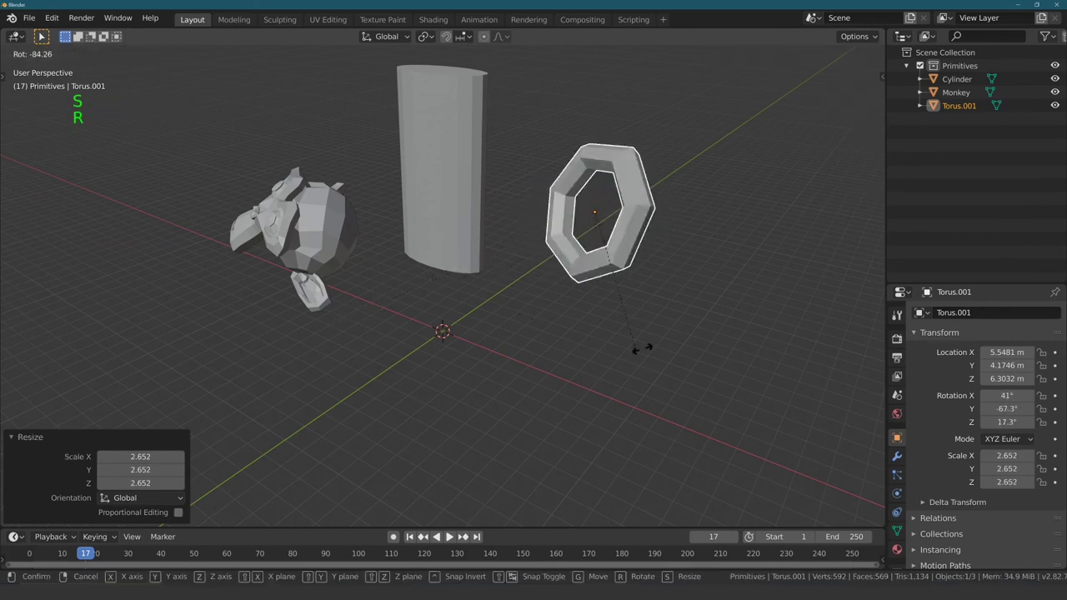